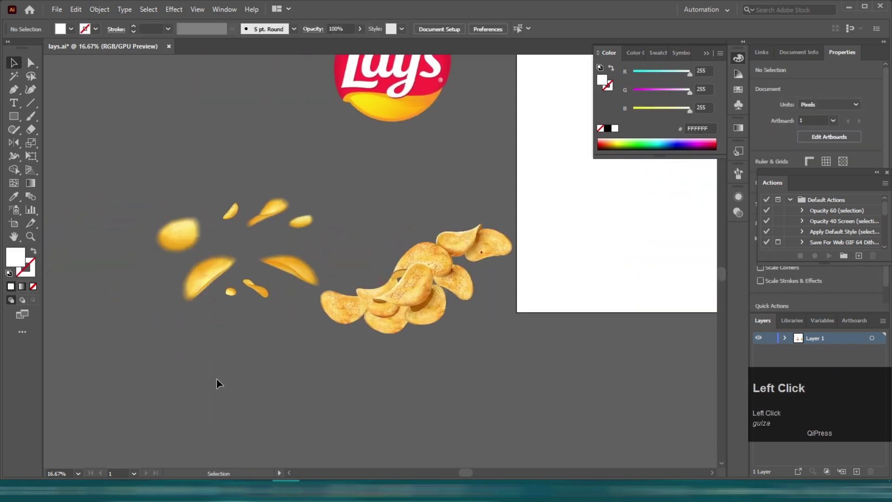
Create a rectangle sized 1267 px wide by 1695 px high.
scroll("down", 3)
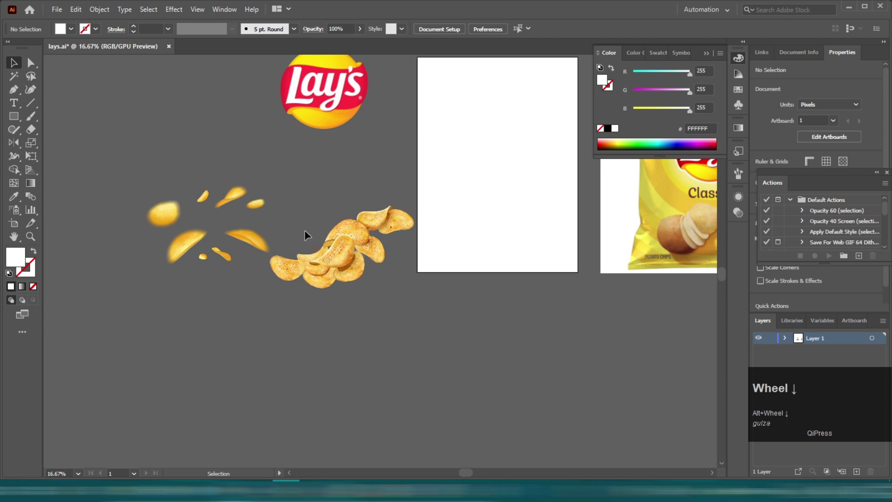
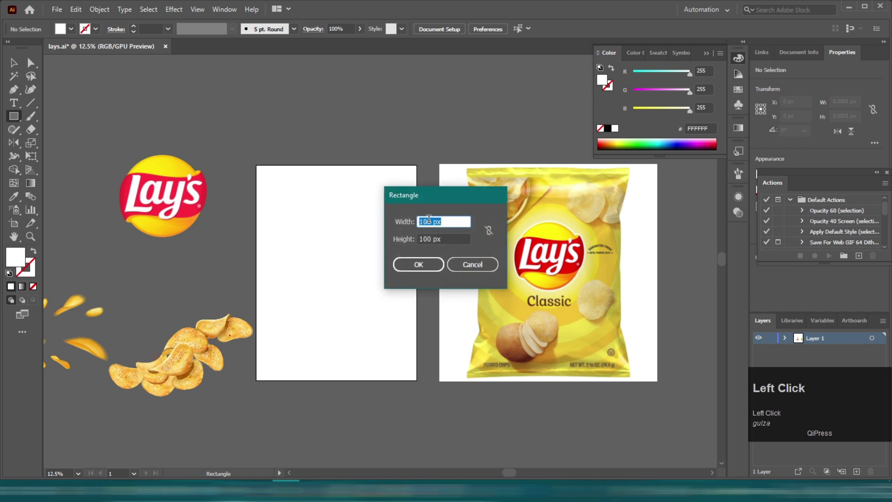
type("12")
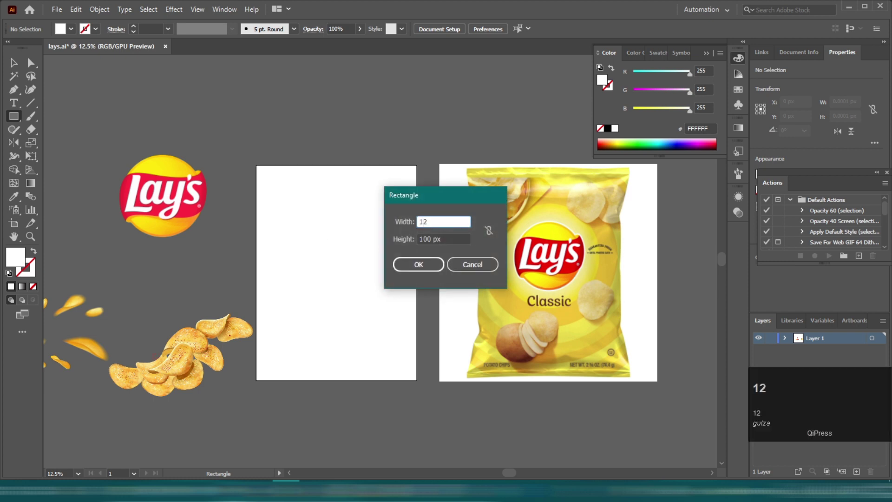
type("67")
key("Tab")
type("1ab")
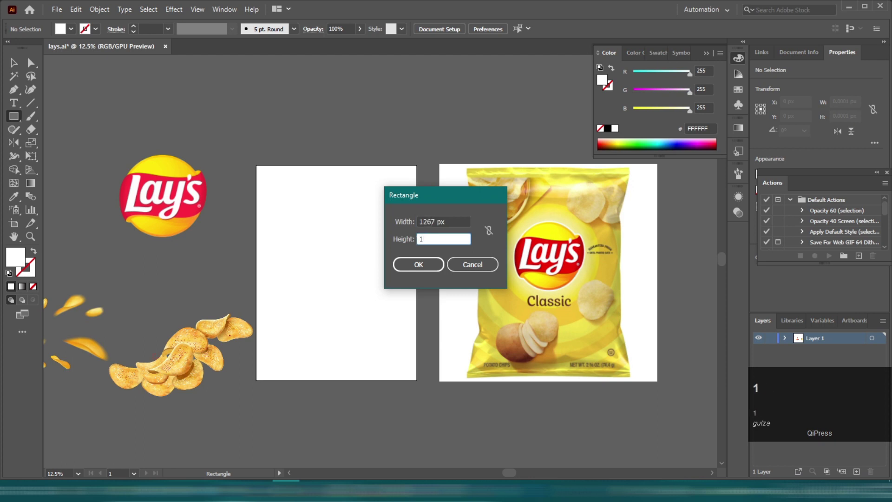
type("9")
key("5")
Select the new white rectangle and align it to cover the whole artboard.
left_click(439, 273)
key("v")
left_click(532, 32)
right_click(388, 209)
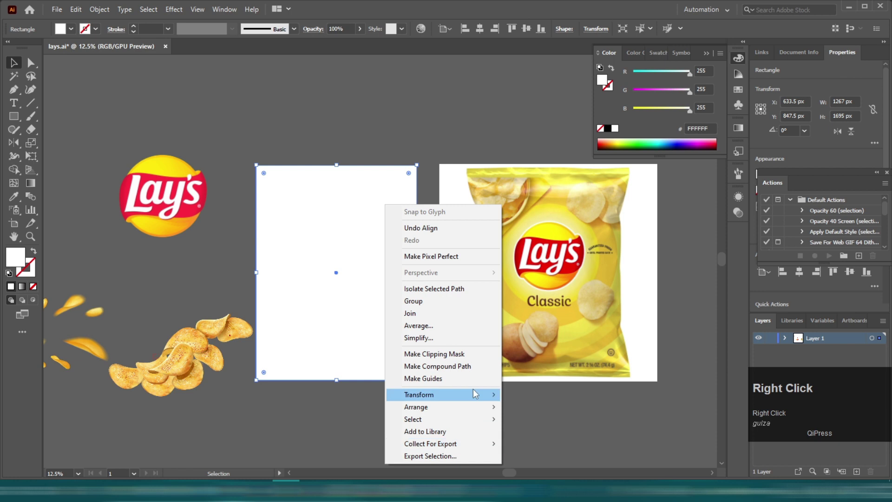
left_click(475, 416)
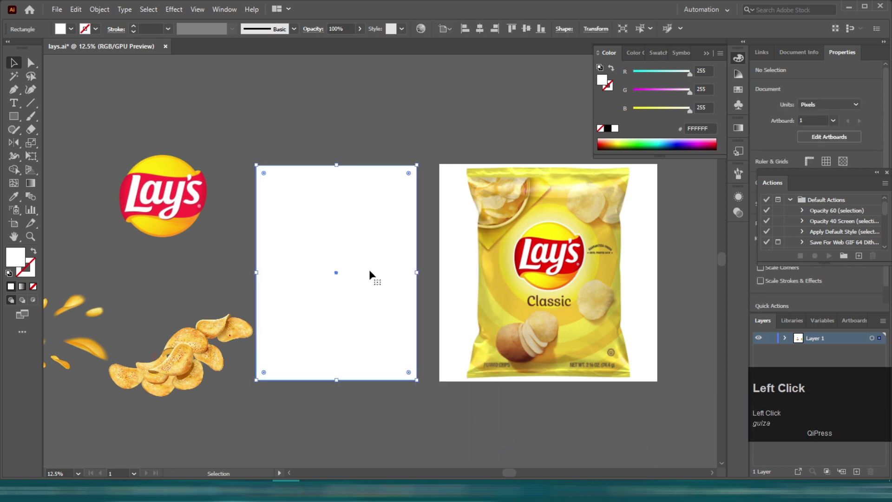
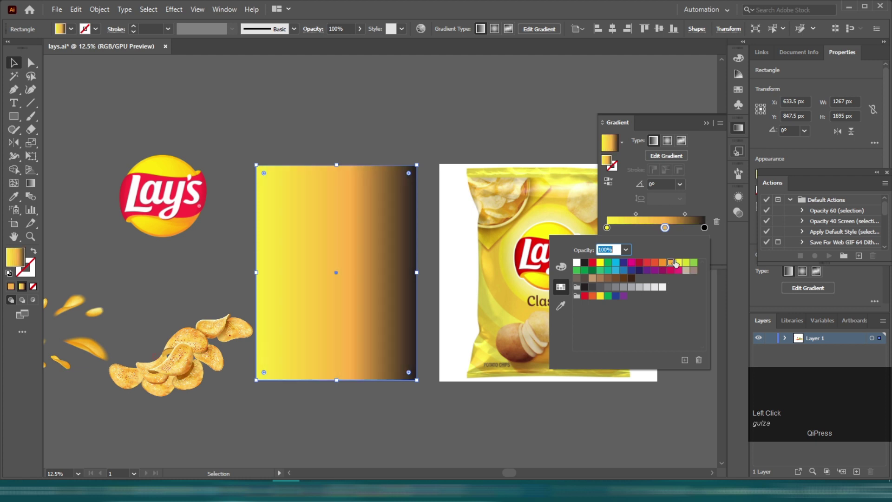
Set the radial gradient's outer stop to orange so the yellow centre fades to orange edges.
left_click(707, 231)
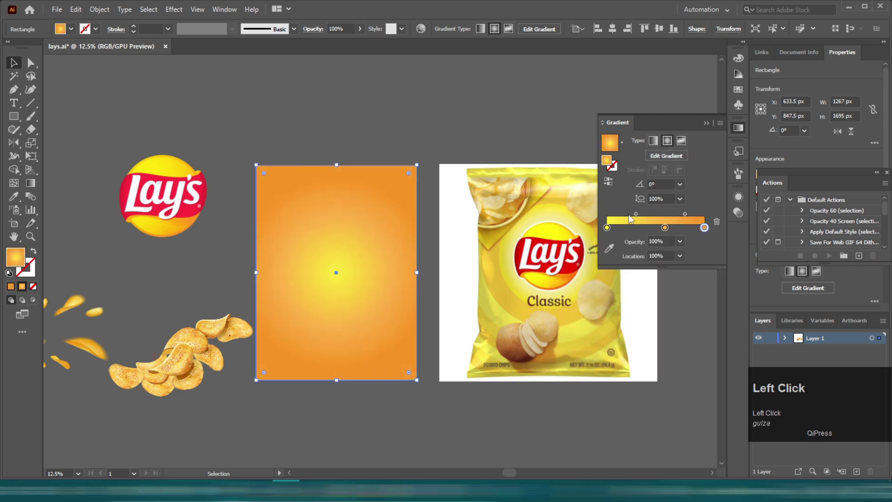
left_click(424, 124)
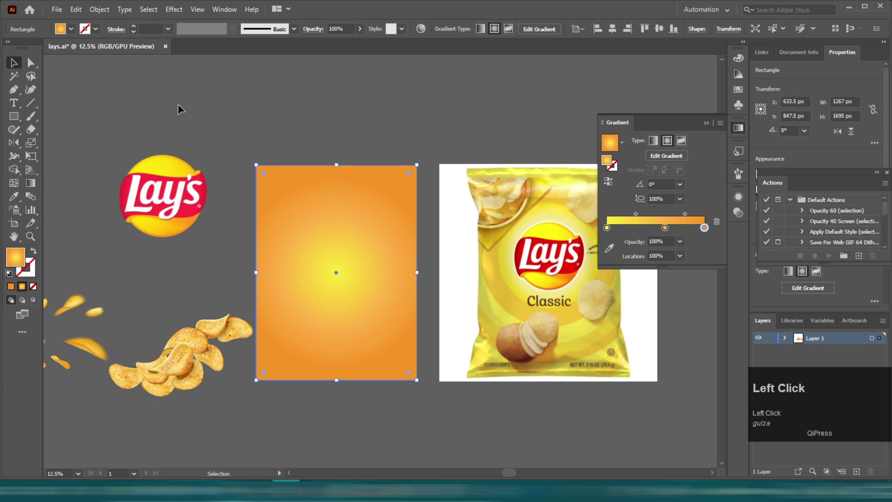
scroll("up", 3)
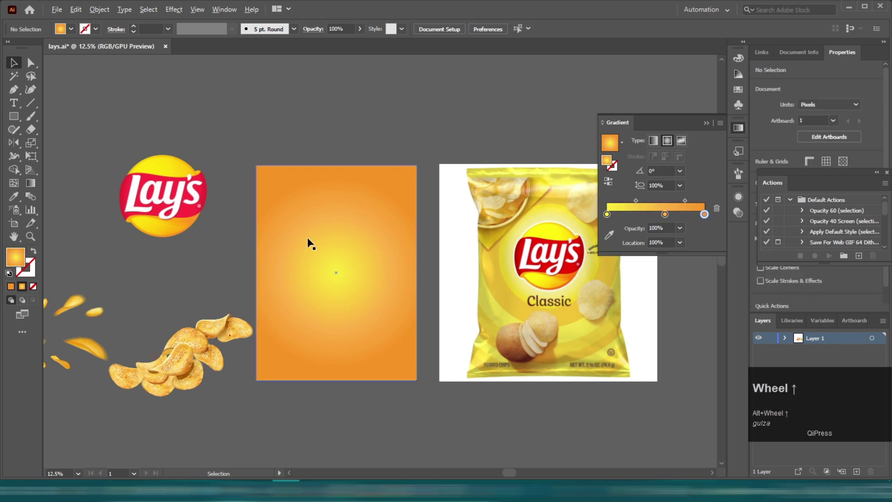
Move the Lay's logo onto the orange background's upper centre and show the rulers.
scroll("down", 3)
scroll("up", 3)
left_click_drag(113, 189, 319, 89)
scroll("down", 3)
double_click(332, 156)
key("ctrl+r")
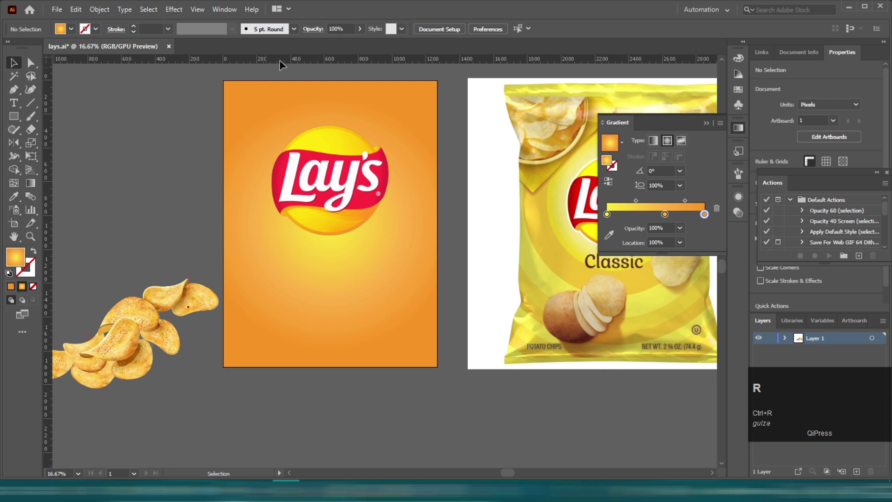
Add horizontal guides at the artboard's top and bottom edges.
left_click_drag(296, 61, 143, 95)
left_click_drag(142, 96, 201, 387)
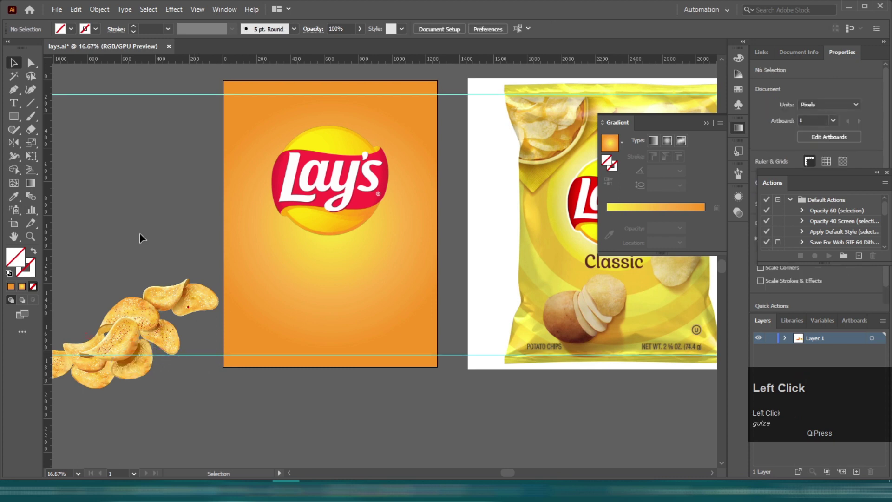
scroll("up", 3)
scroll("up", 3)
left_click(401, 120)
key("space")
Select the Lay's logo image and embed it in the document.
left_click(239, 205)
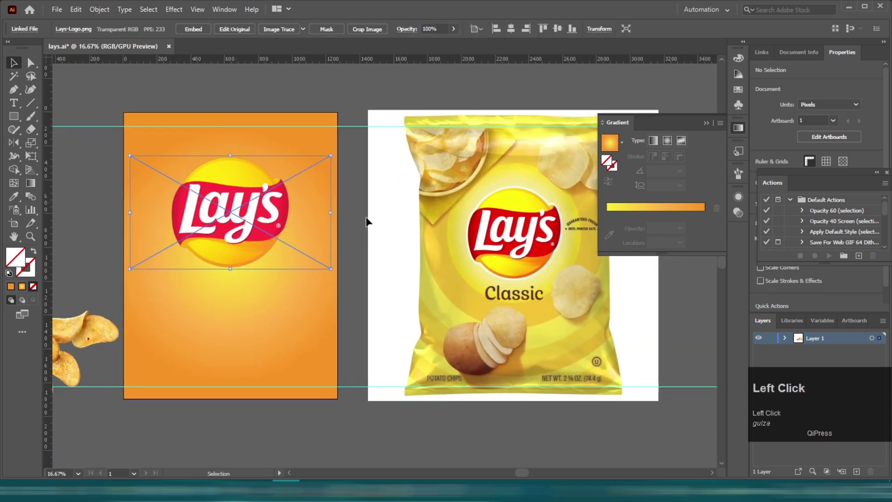
scroll("down", 3)
left_click(225, 179)
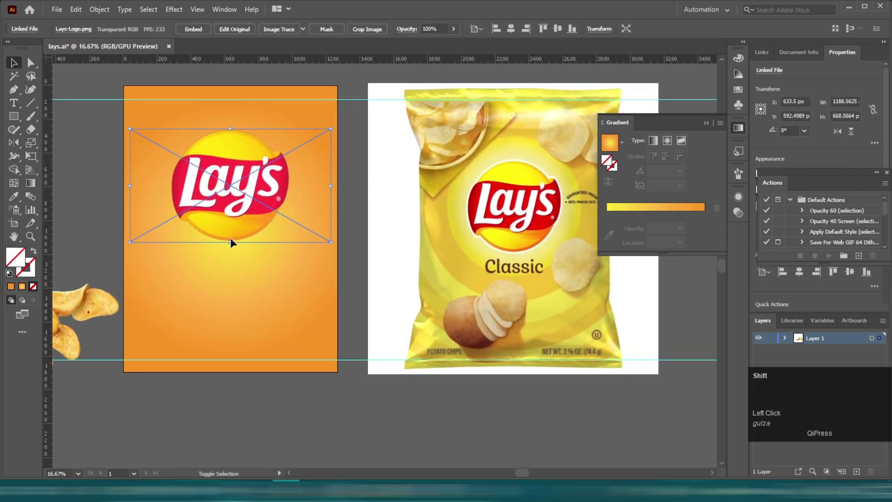
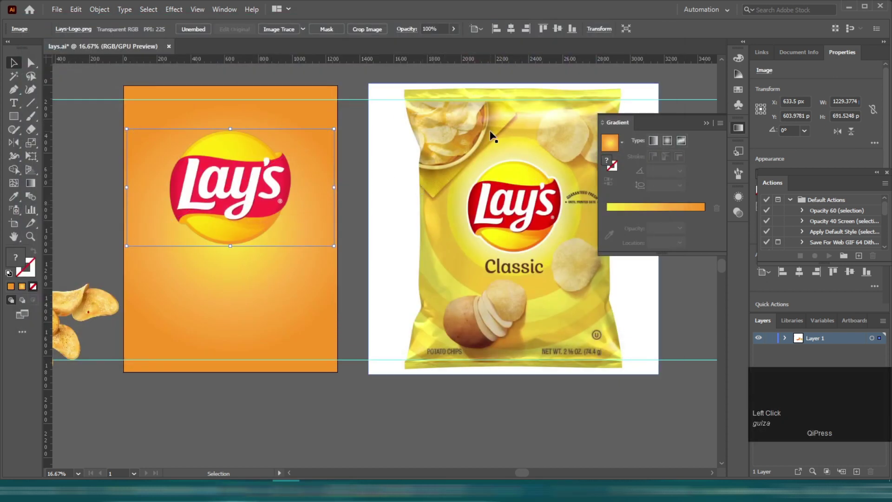
Crop the logo image tightly around the badge to about 746 px wide.
left_click(238, 179)
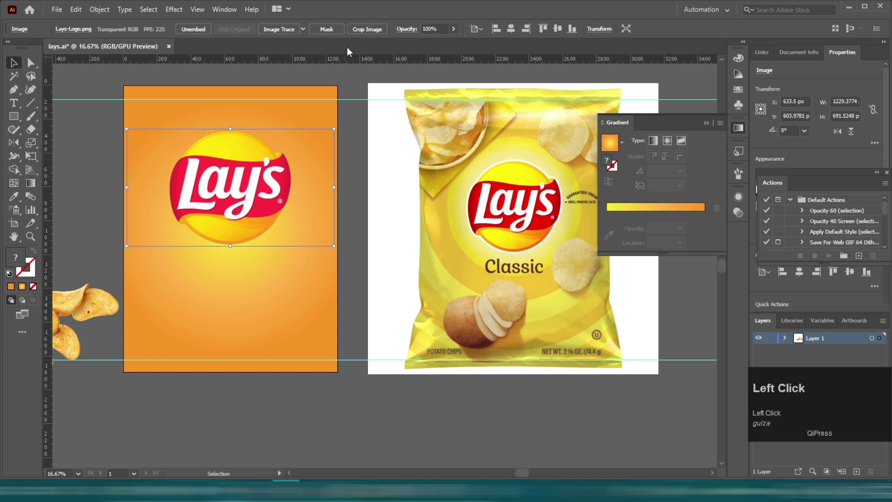
left_click(358, 33)
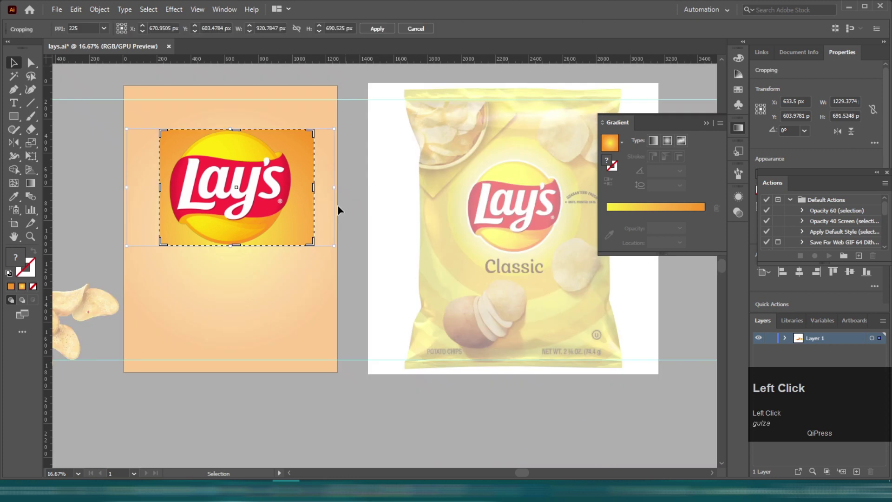
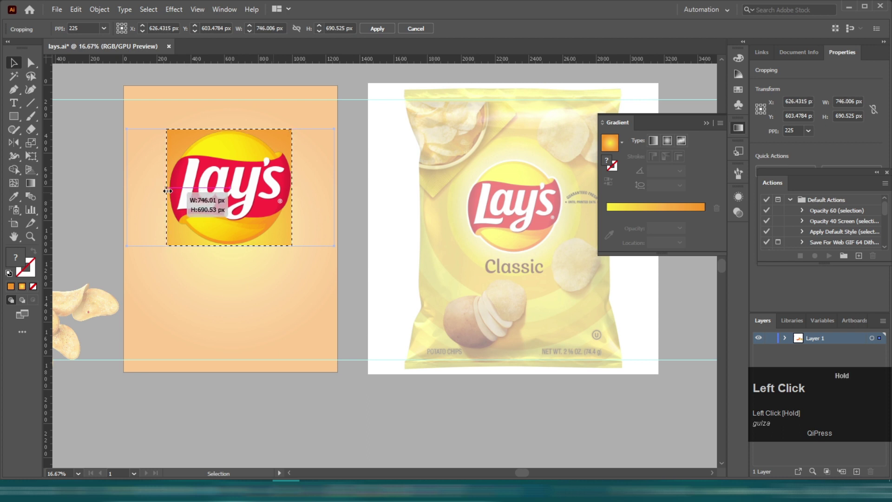
key("Return")
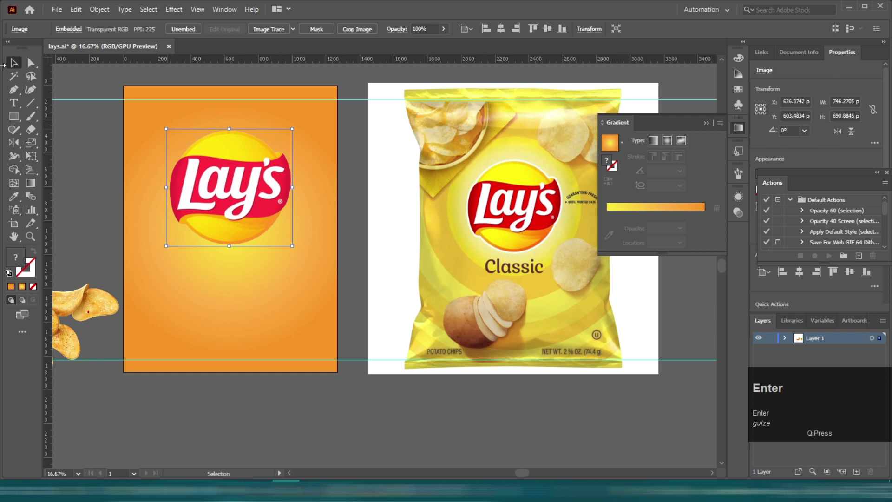
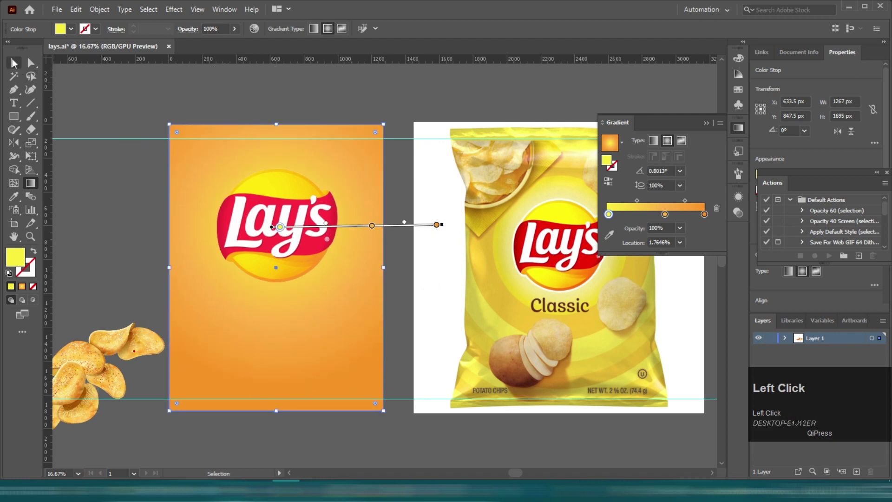
Reveal the Rectangle Tool's flyout of other shape-drawing tools.
scroll("down", 3)
scroll("down", 3)
scroll("up", 3)
scroll("up", 3)
scroll("up", 3)
left_click_drag(15, 120, 151, 288)
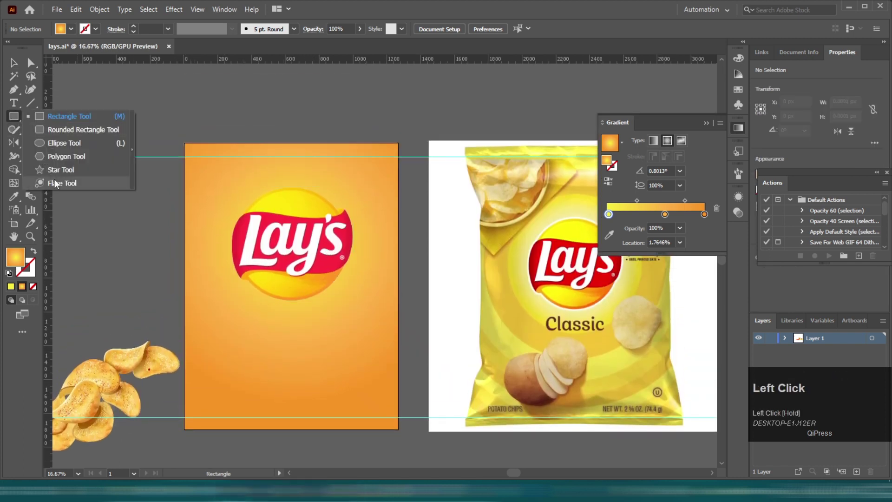
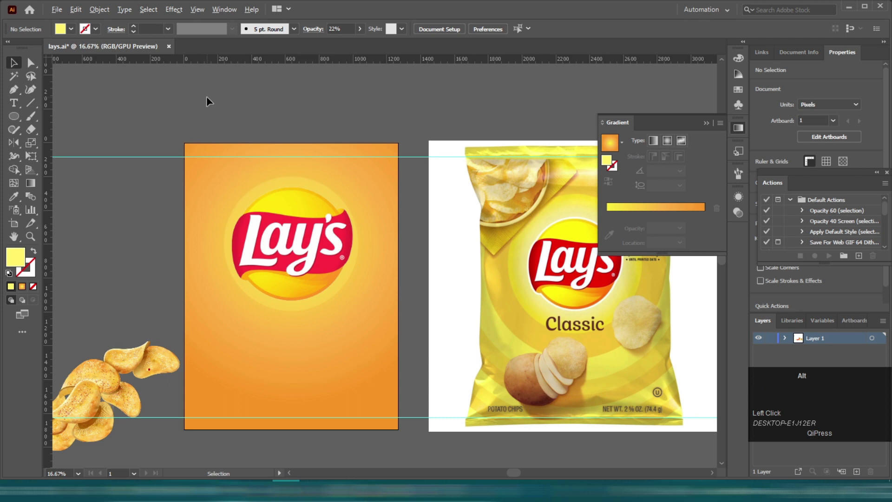
Draw a roughly 794 px pale-yellow circle around the Lay's badge at 22% opacity.
scroll("down", 3)
scroll("up", 3)
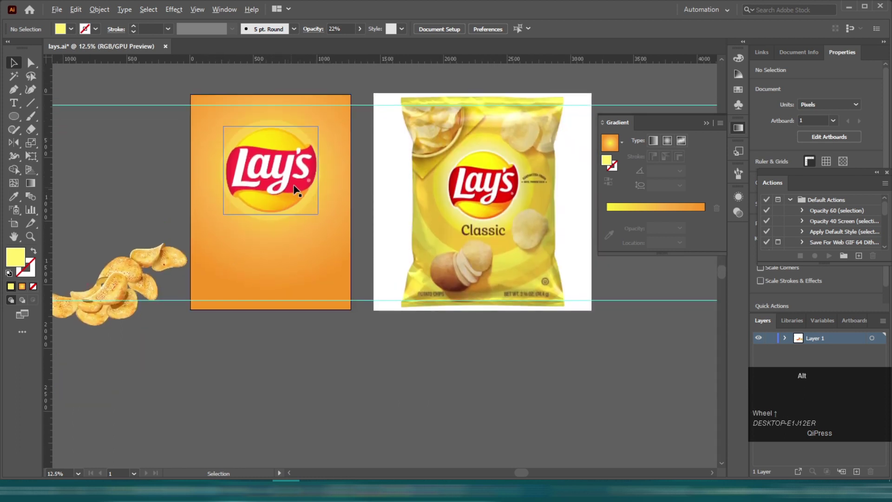
scroll("up", 3)
scroll("up", 3)
left_click(115, 190)
scroll("down", 3)
scroll("up", 3)
scroll("up", 3)
scroll("down", 3)
scroll("up", 3)
key("space")
left_click(184, 359)
Copy the faint circle and paste a duplicate behind it as a soft glow ring.
scroll("up", 3)
scroll("up", 3)
scroll("down", 3)
scroll("up", 3)
left_click(274, 160)
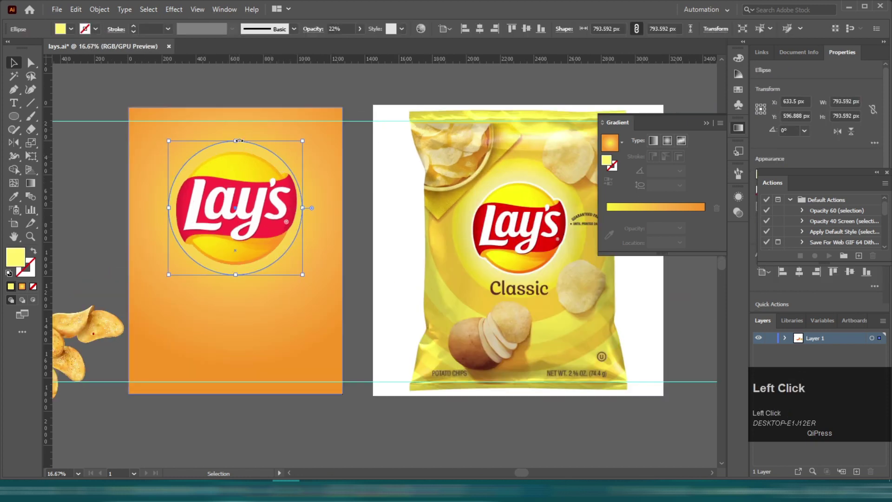
key("ctrl+c")
key("ctrl+b")
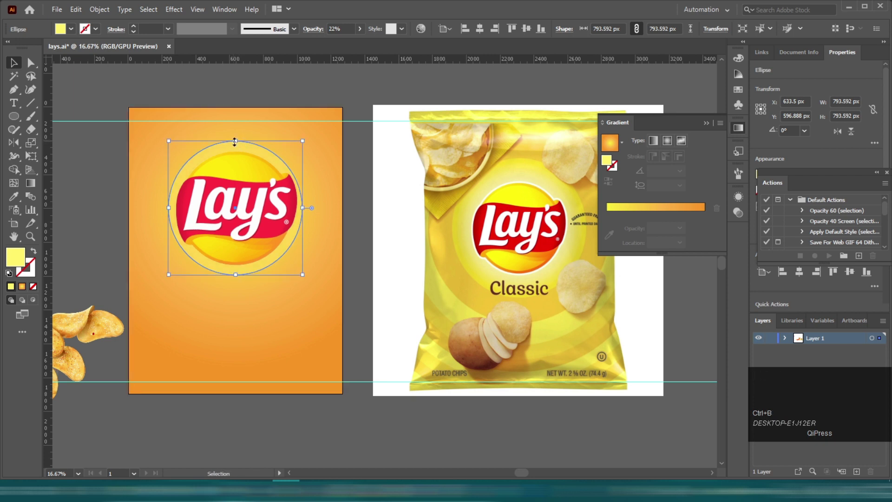
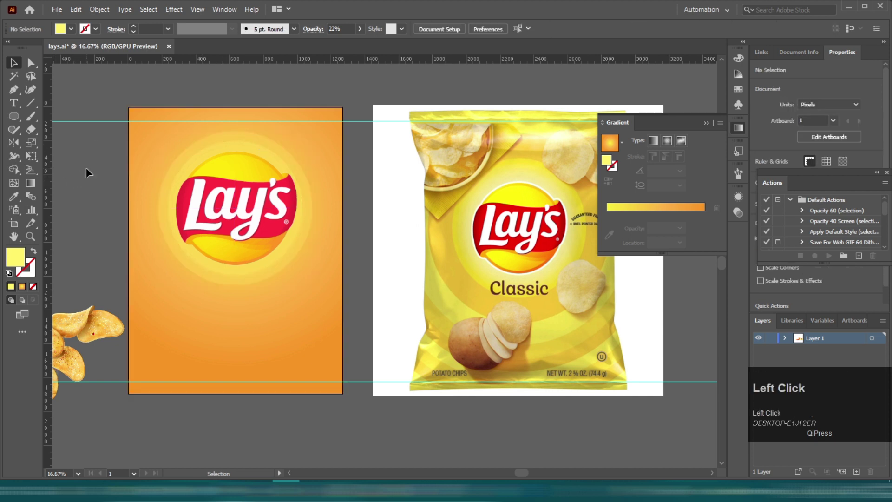
Reselect the faint pale-yellow circle behind the Lay's badge.
scroll("down", 3)
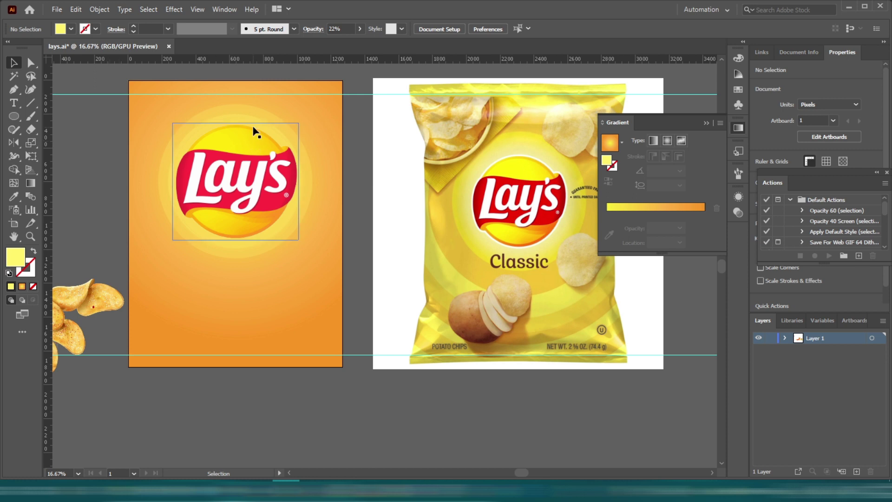
left_click(253, 122)
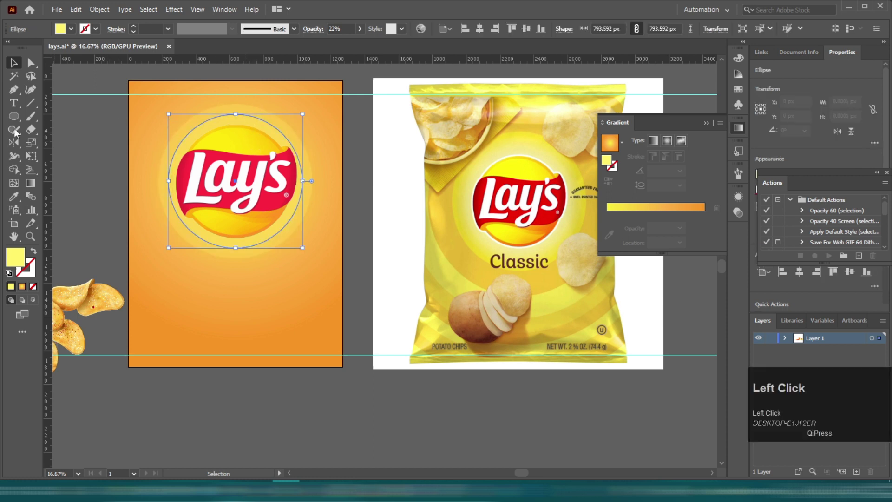
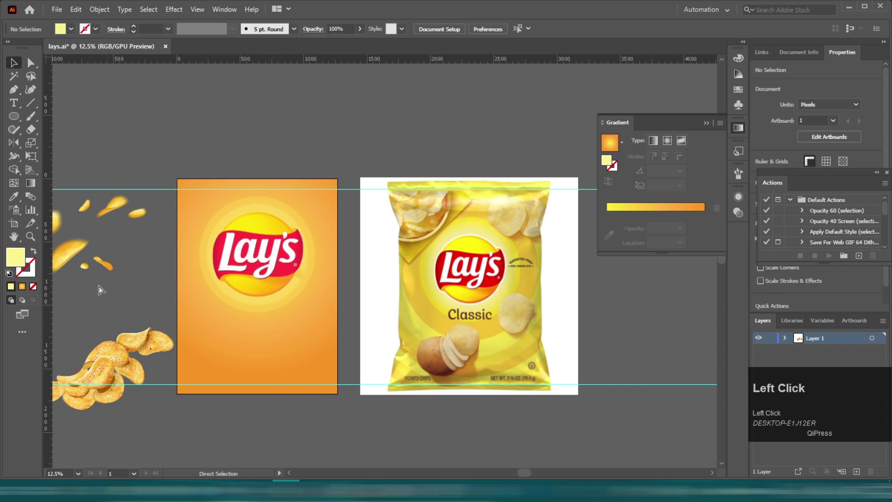
Bring the glow circles to the front, then nudge the chip pile into place below the logo.
scroll("down", 3)
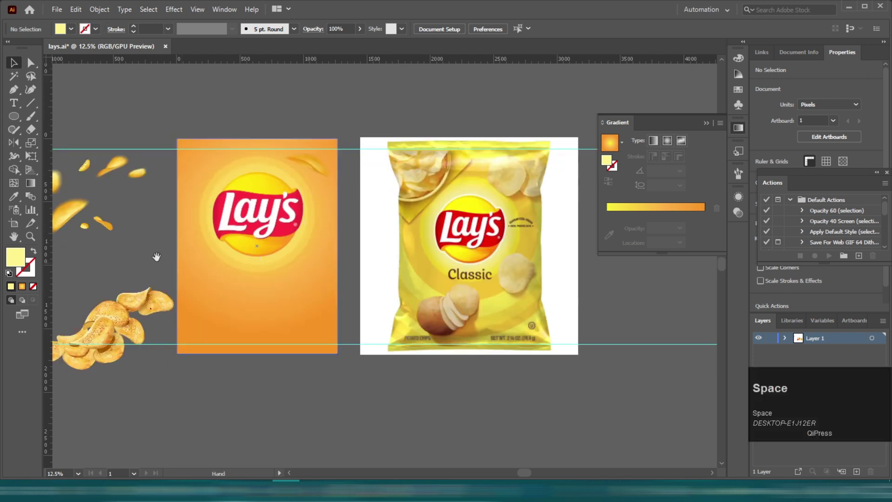
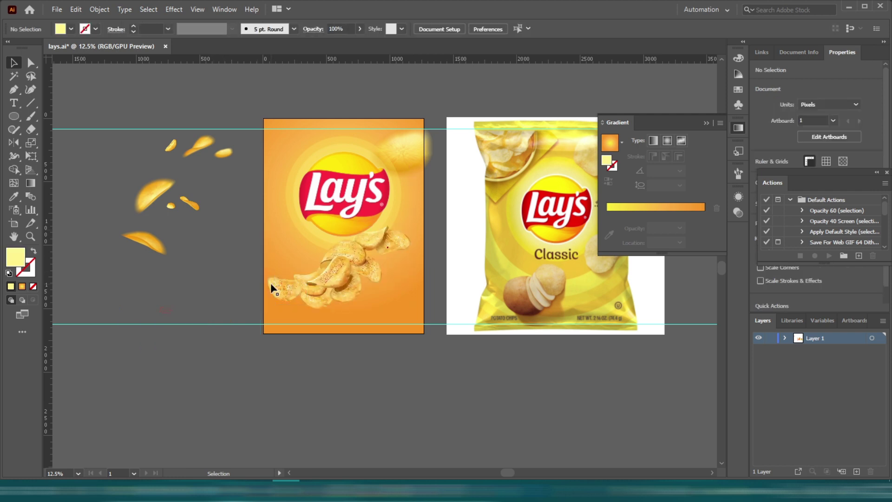
left_click(318, 246)
left_click(327, 245)
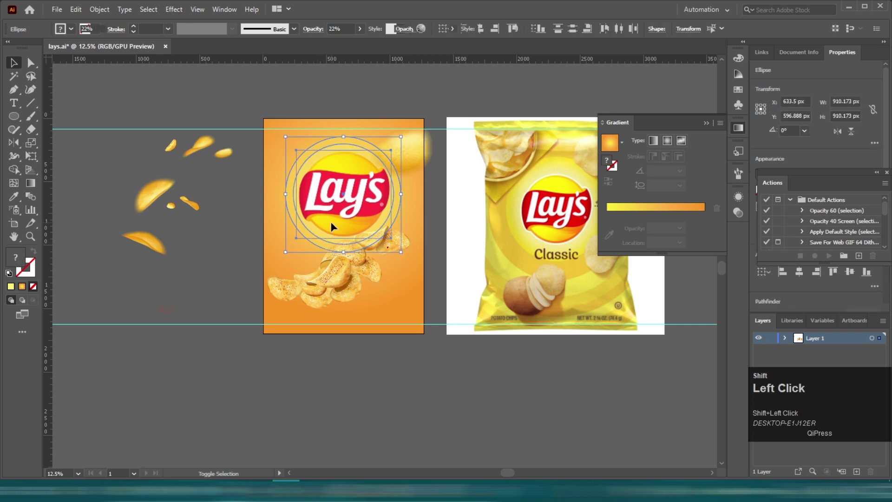
key("ctrl+shift+]")
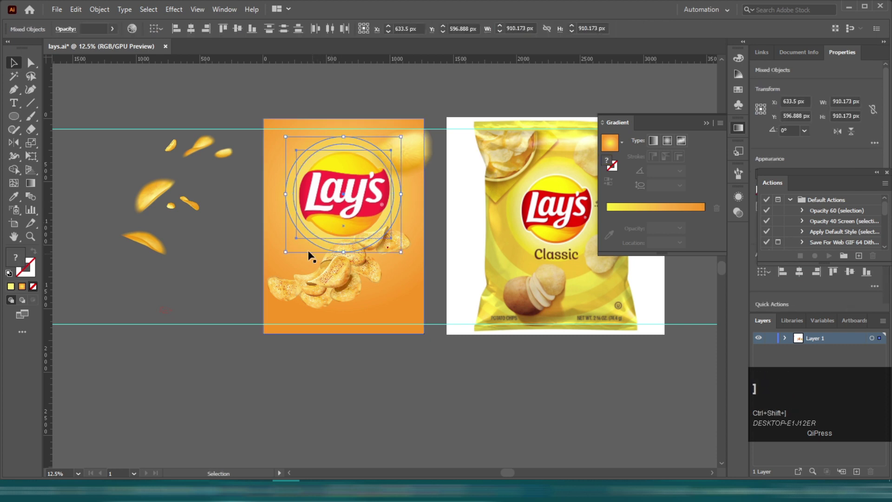
left_click(185, 393)
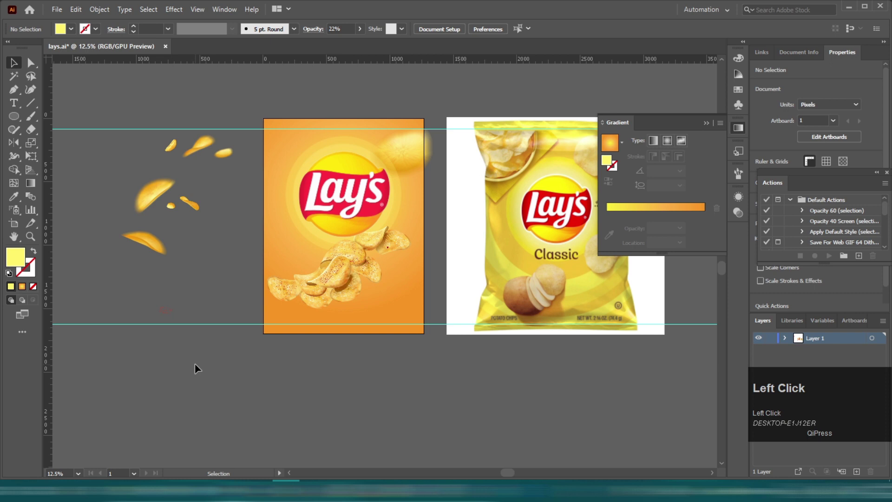
left_click_drag(338, 291, 333, 347)
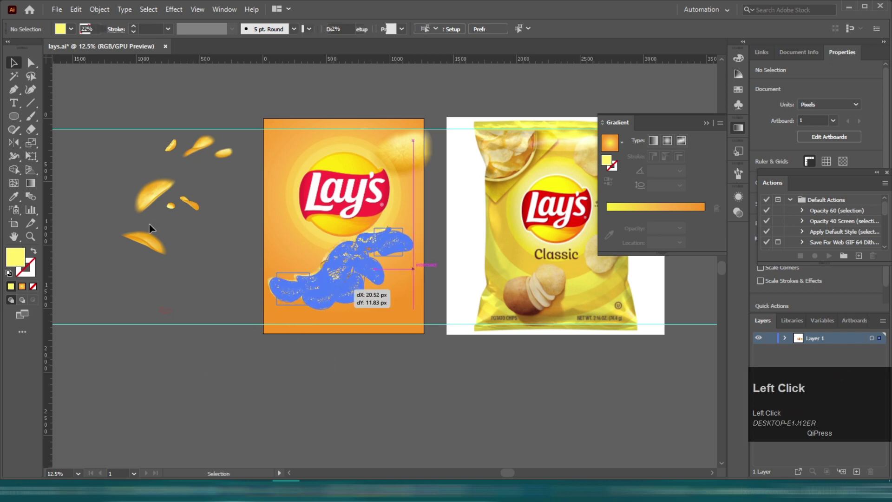
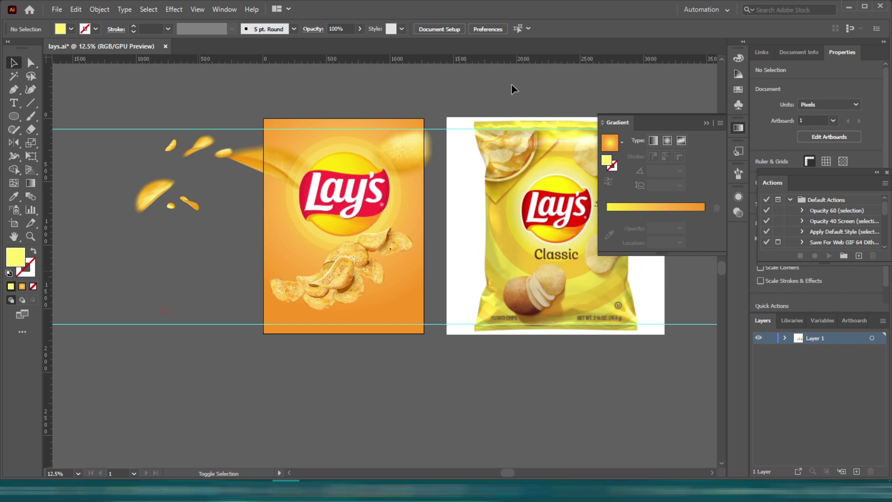
Move one small flying chip onto the bag's left edge and another to its lower right.
scroll("down", 3)
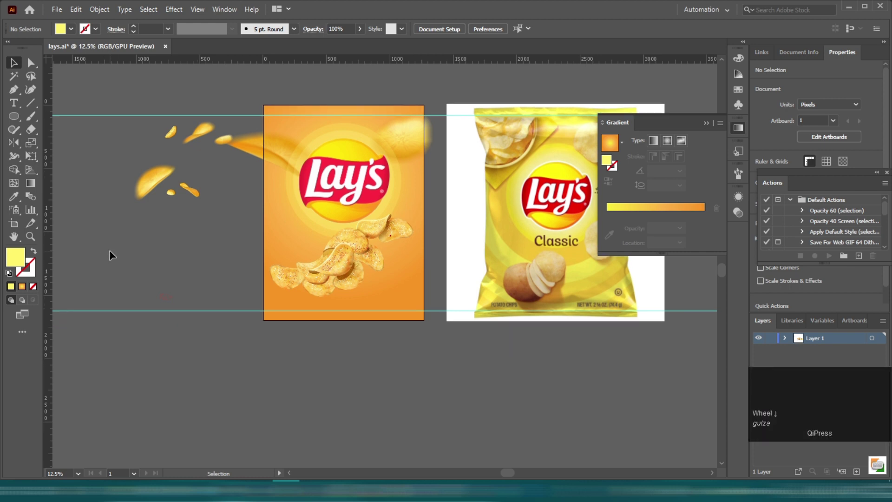
left_click(284, 223)
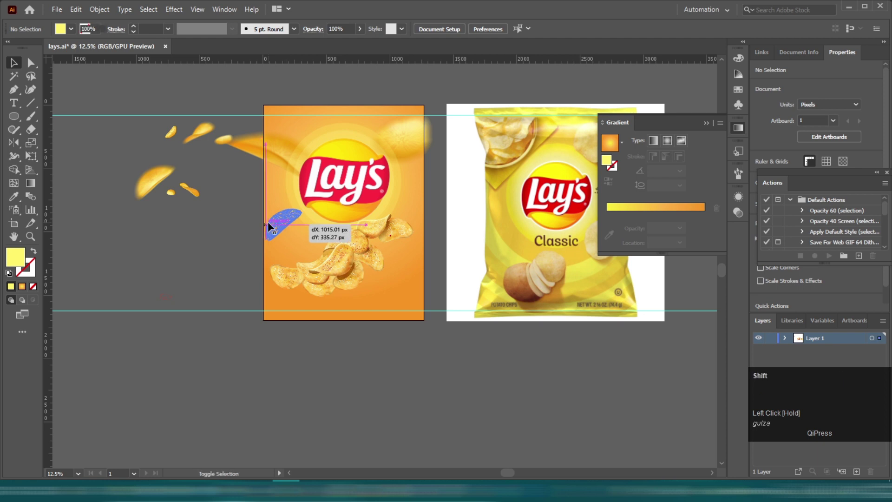
left_click_drag(268, 224, 245, 222)
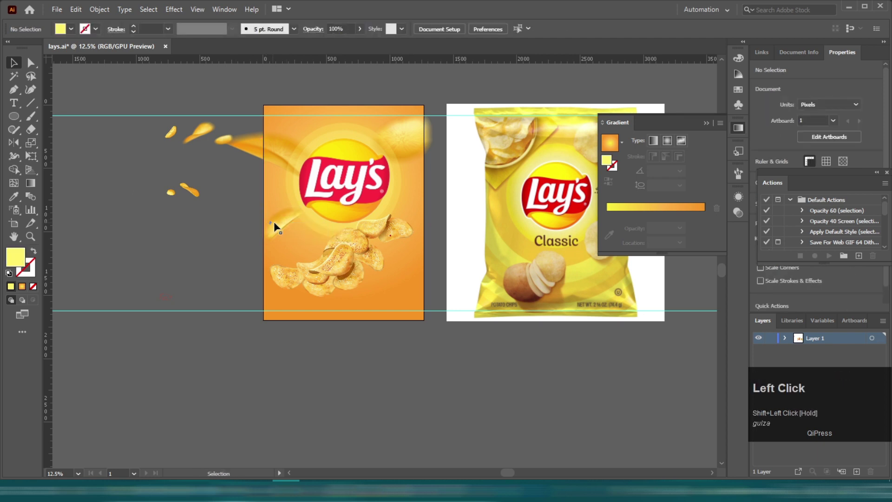
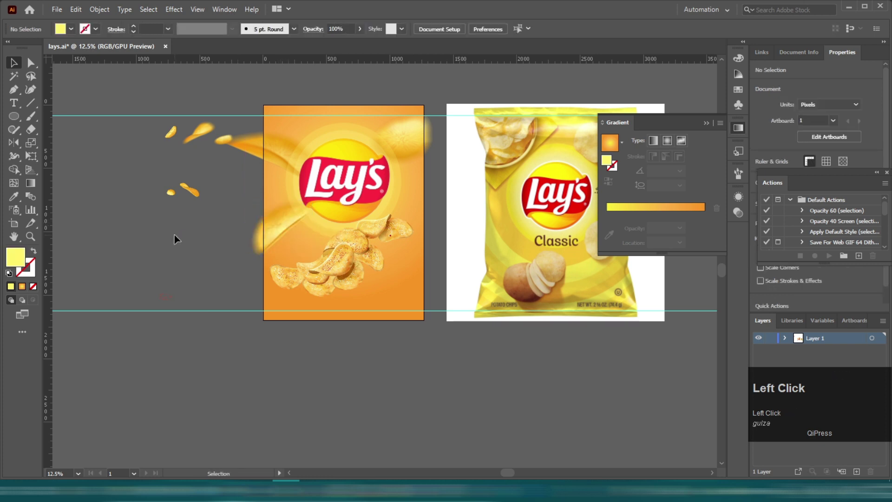
scroll("down", 3)
left_click_drag(206, 110, 402, 333)
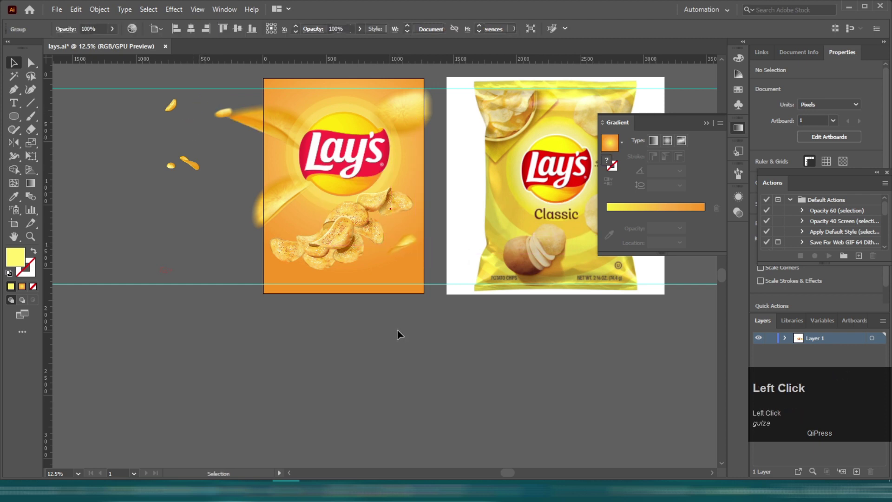
scroll("up", 3)
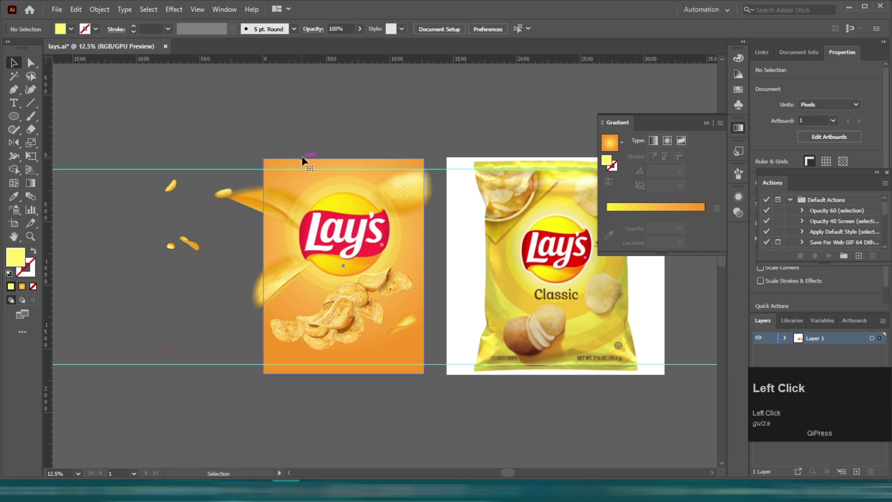
Add a middle gradient stop and colour it reddish-orange.
double_click(667, 232)
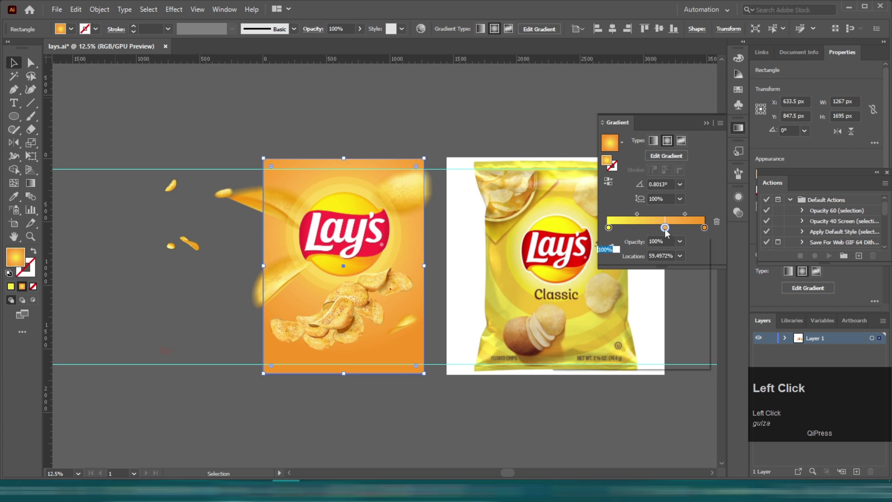
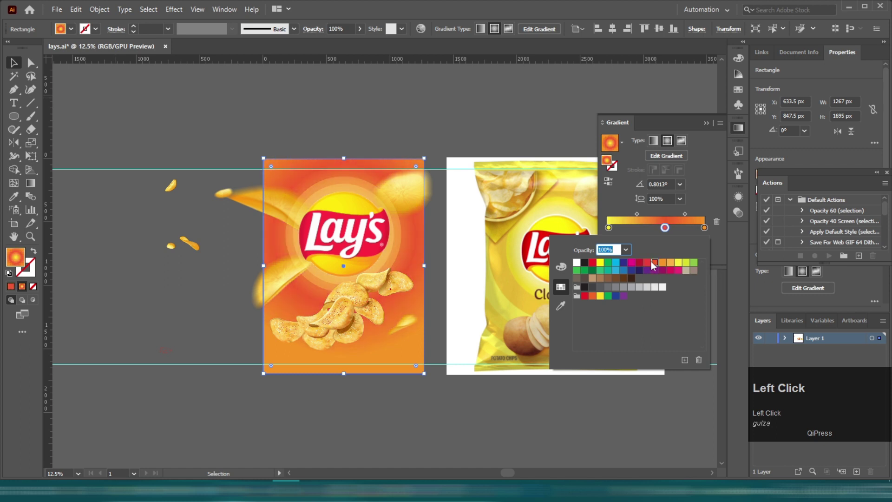
scroll("down", 3)
left_click(386, 412)
scroll("down", 3)
scroll("down", 3)
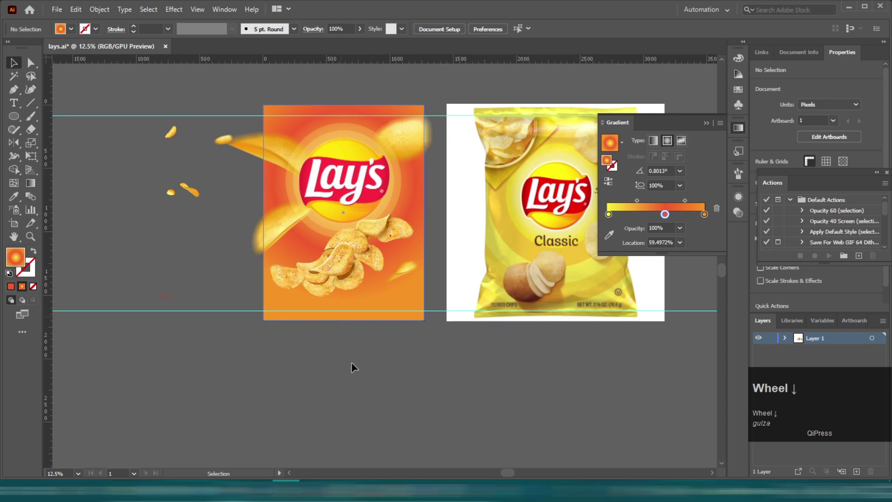
Move two more small chips onto the bag front, one at its right edge.
left_click_drag(358, 373, 194, 194)
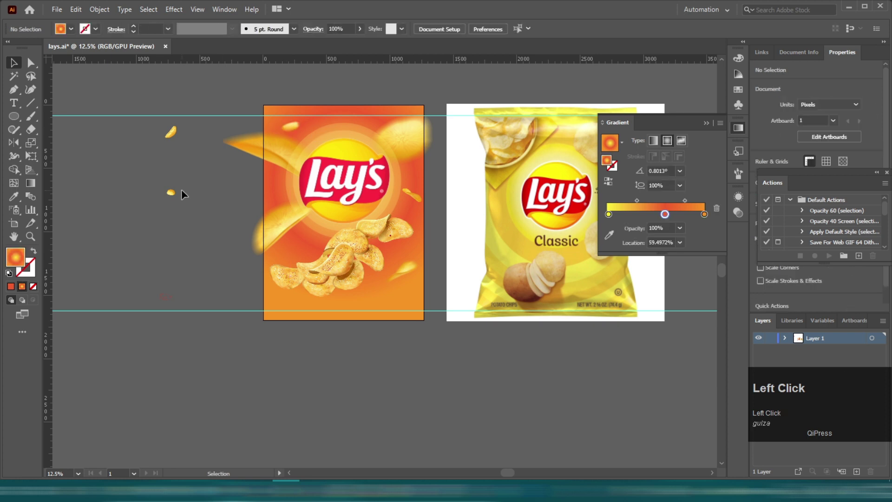
scroll("down", 3)
left_click_drag(179, 172, 292, 356)
Add a new text object below the artwork reading 'Classic'.
key("t")
left_click(228, 340)
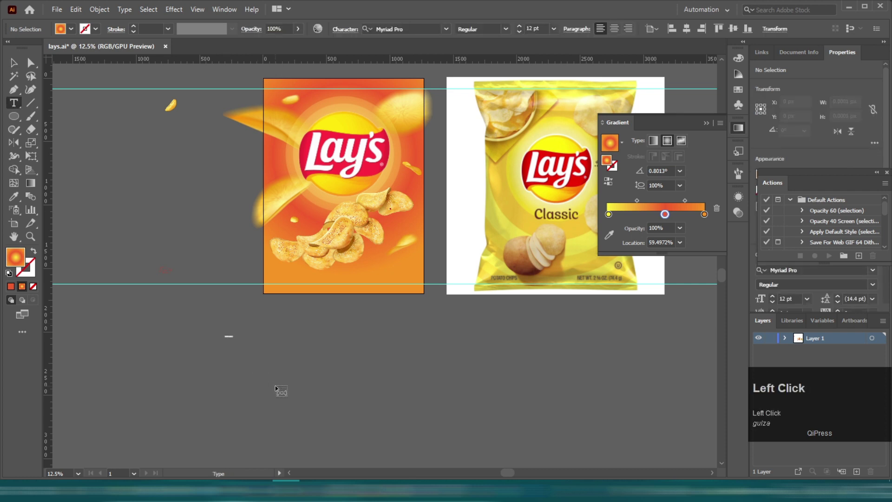
key("shift+c")
type("lassic")
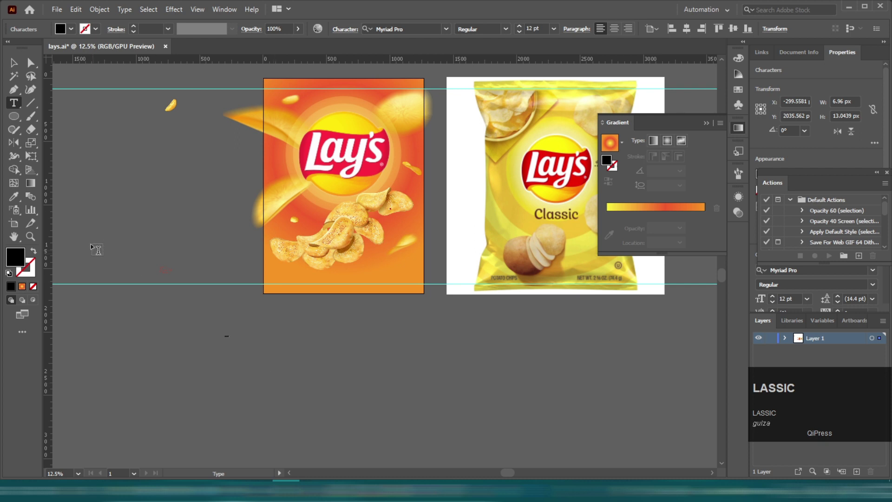
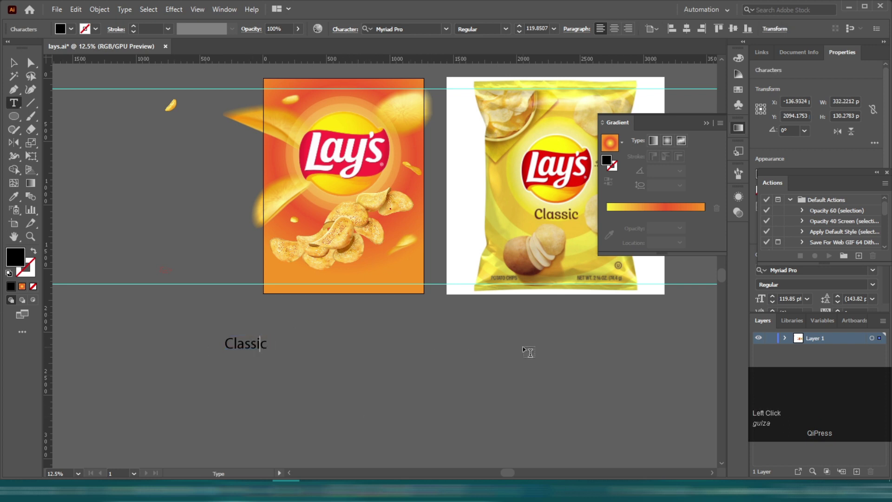
scroll("up", 3)
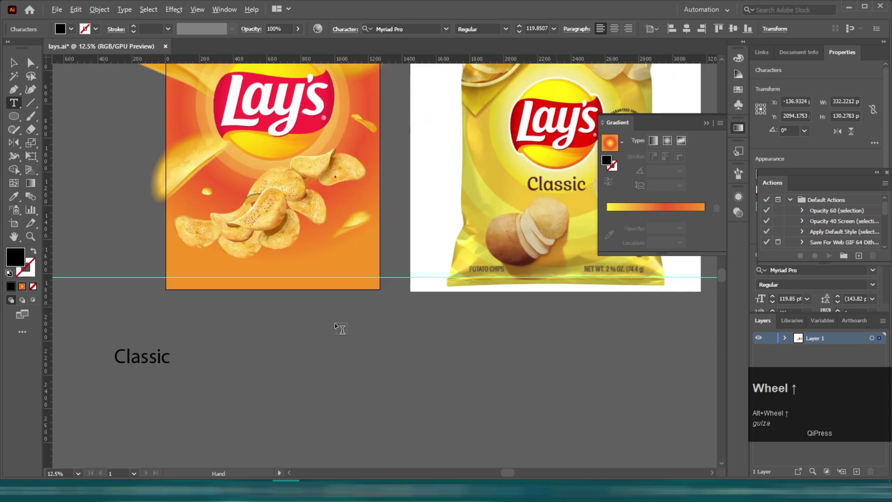
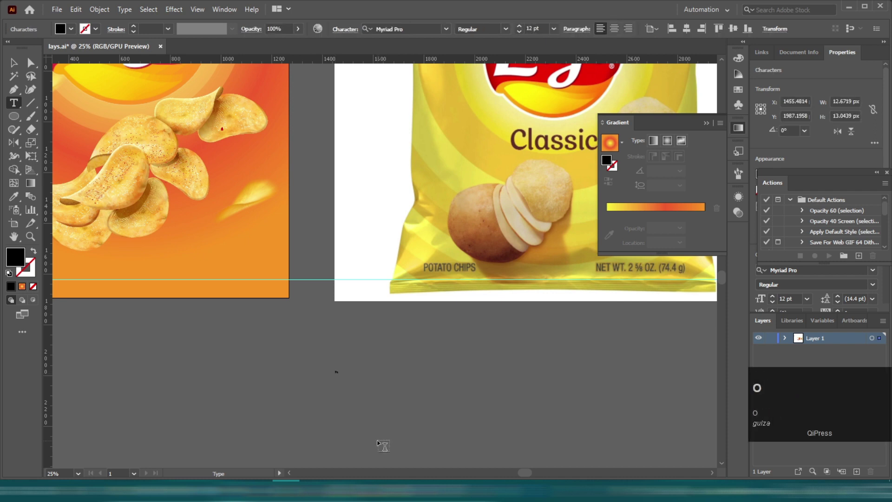
Write the 'POTATO CHIPS' label in capitals.
key("Caps_Lock")
type("potato")
key("space")
type("chips")
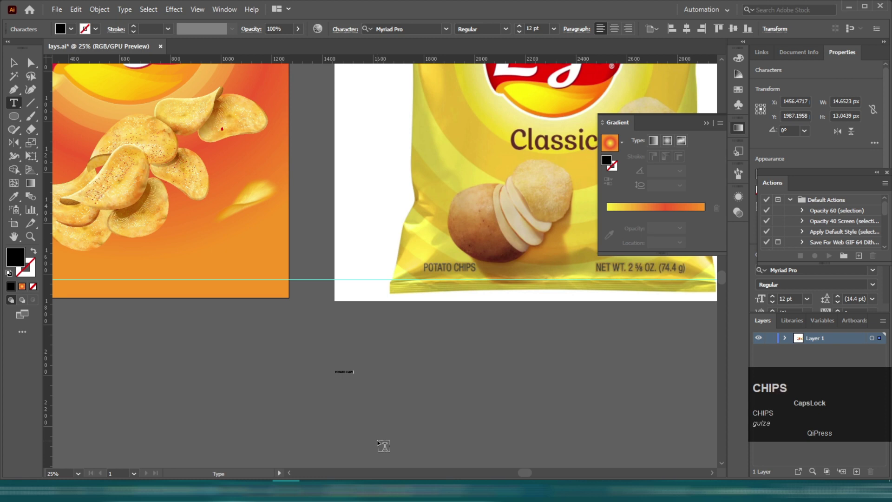
key("Caps_Lock")
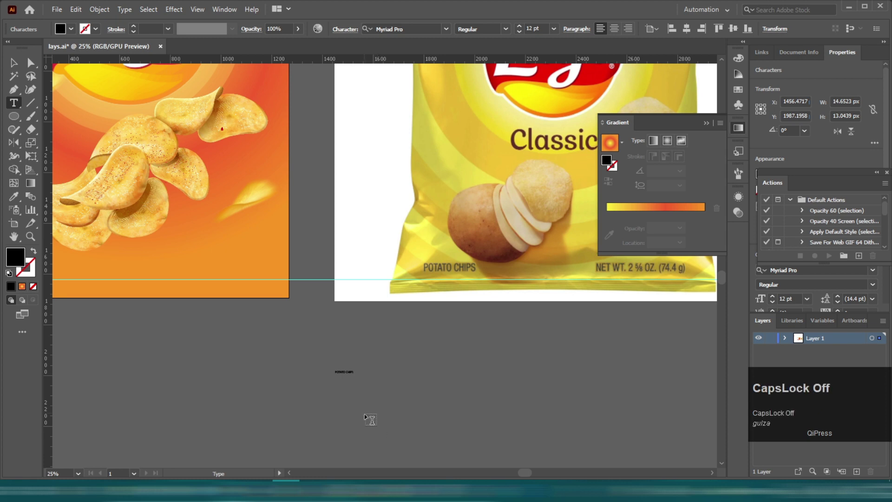
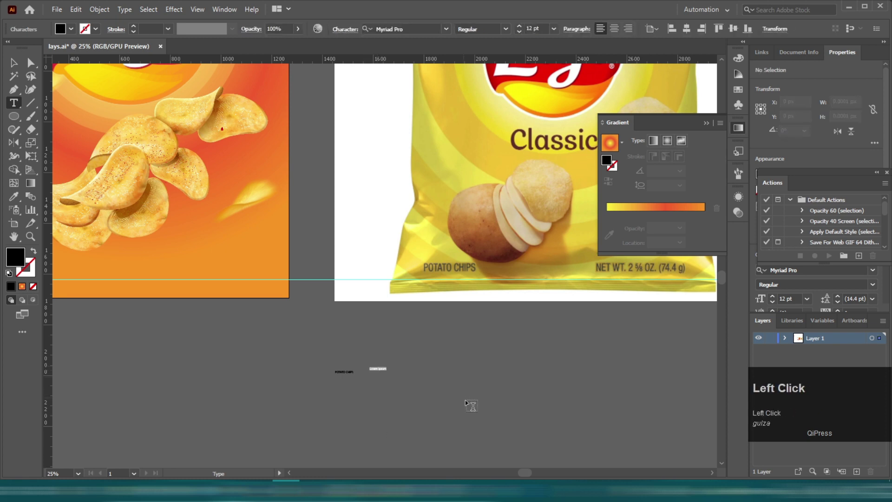
Write the net-weight line 'NET WT. 2% OZ. (74.4g)' in capitals.
key("Caps_Lock")
type("nw")
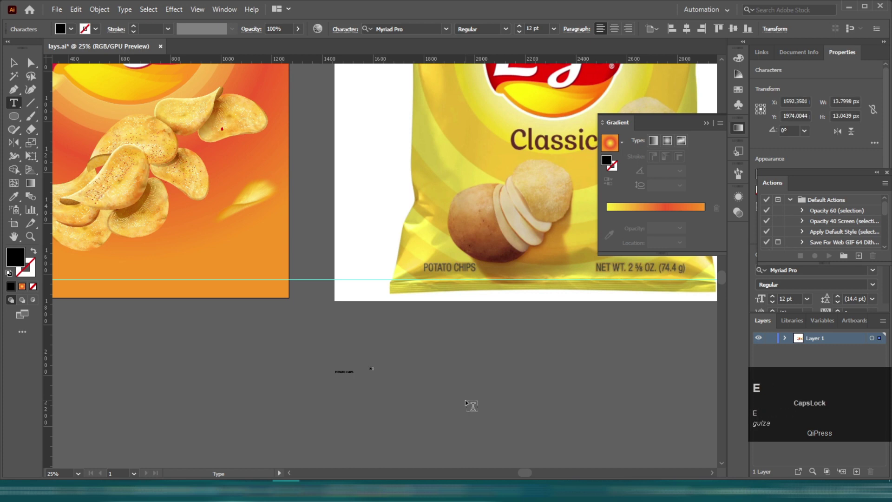
key("space")
key("w")
type("wt")
key(".")
key("space")
key("2")
key("shift+5")
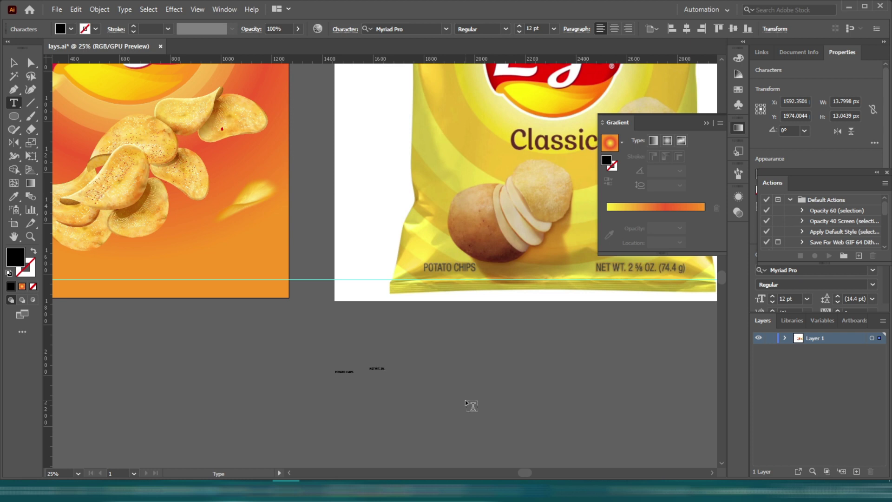
key("space")
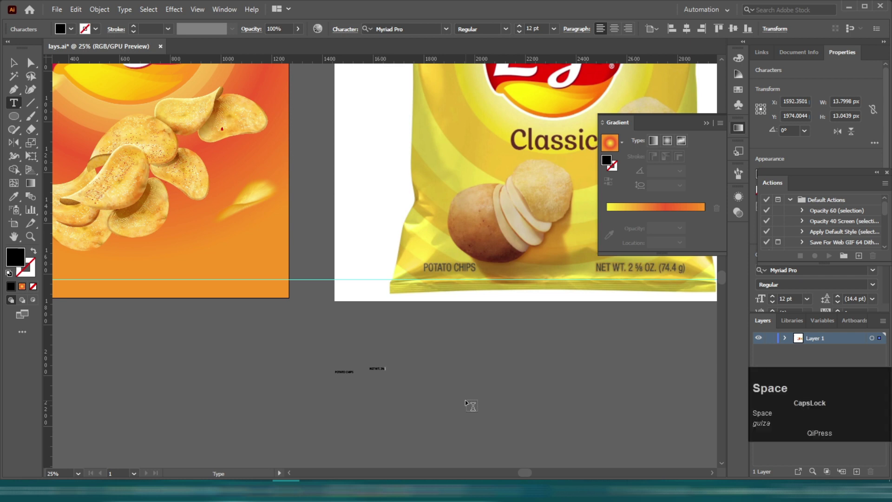
key("o")
type("oz")
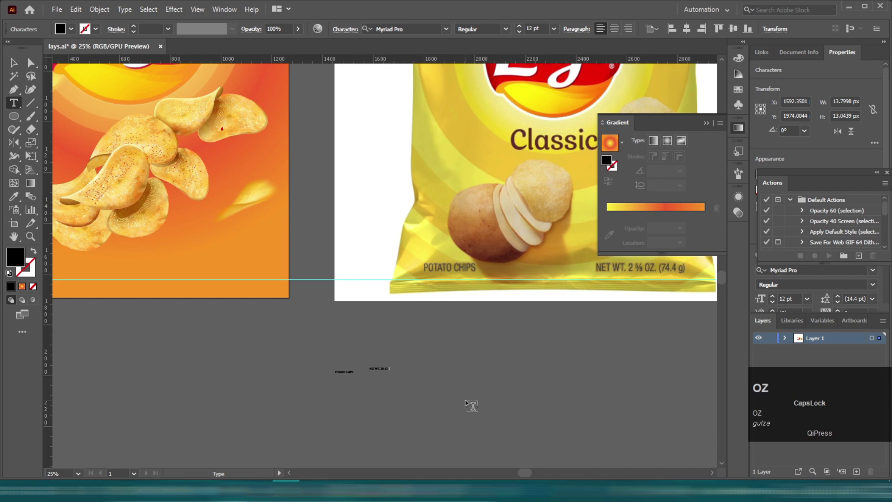
type("oz")
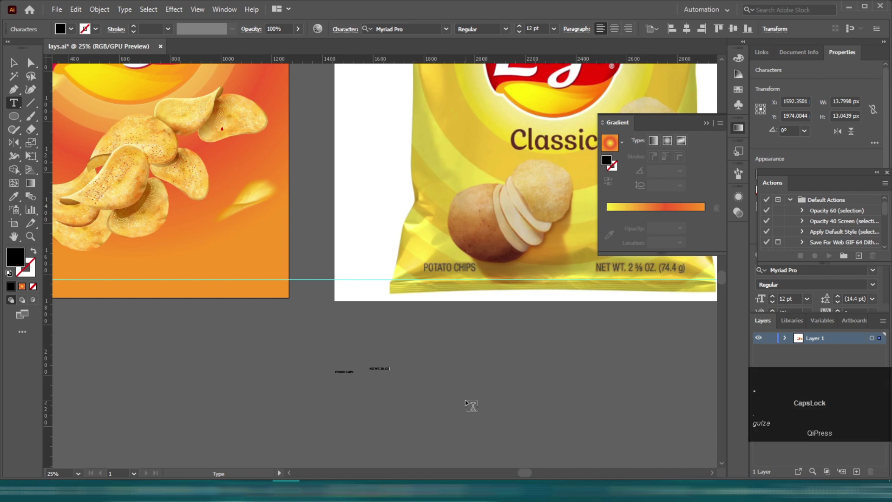
key("space")
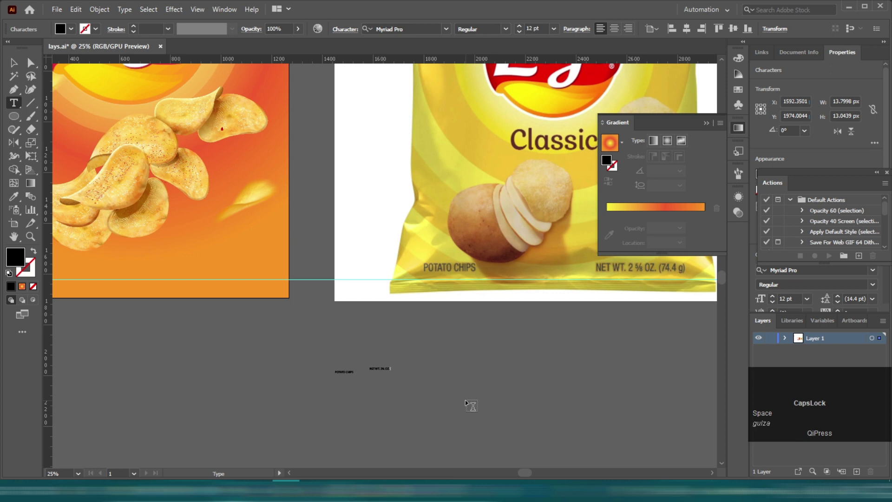
key("shift+space")
key("shift+9")
key("7")
type("74")
key(".")
type(".4")
key("shift+g")
key("shift+0")
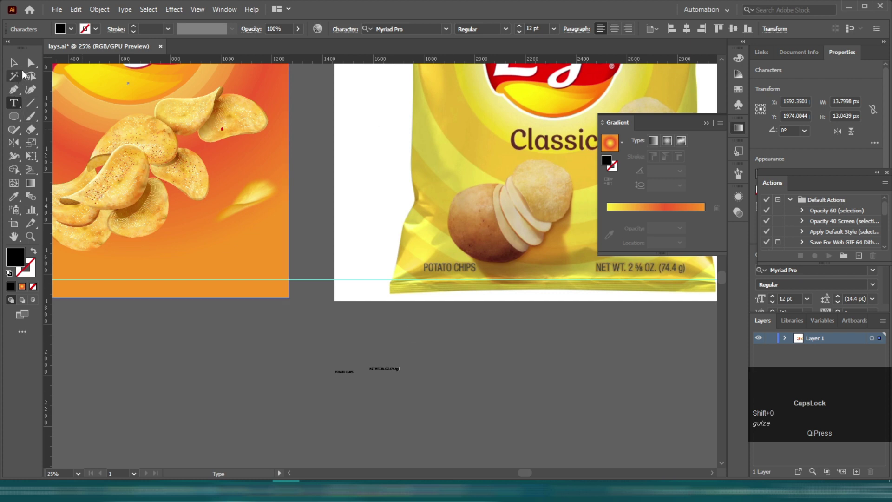
Scale the POTATO CHIPS and net-weight labels up to about 57 pt and select the Classic text.
left_click(14, 67)
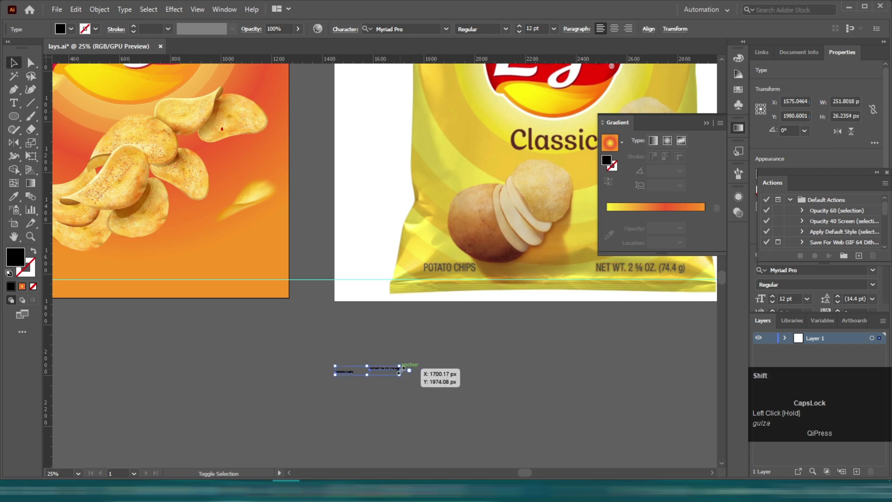
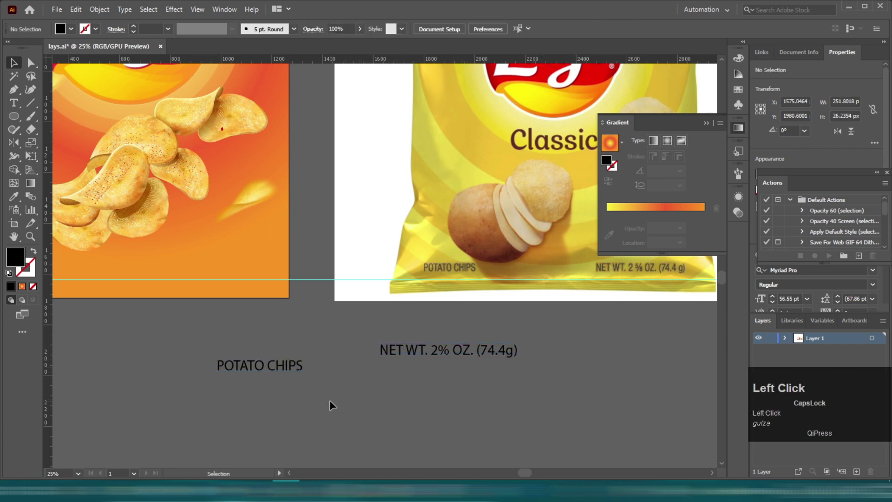
scroll("down", 3)
scroll("up", 3)
scroll("up", 3)
scroll("down", 3)
scroll("up", 3)
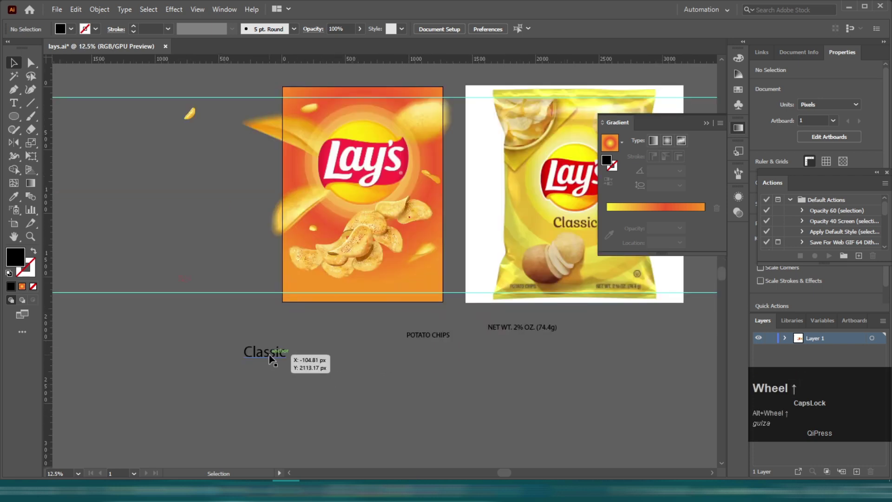
left_click(254, 357)
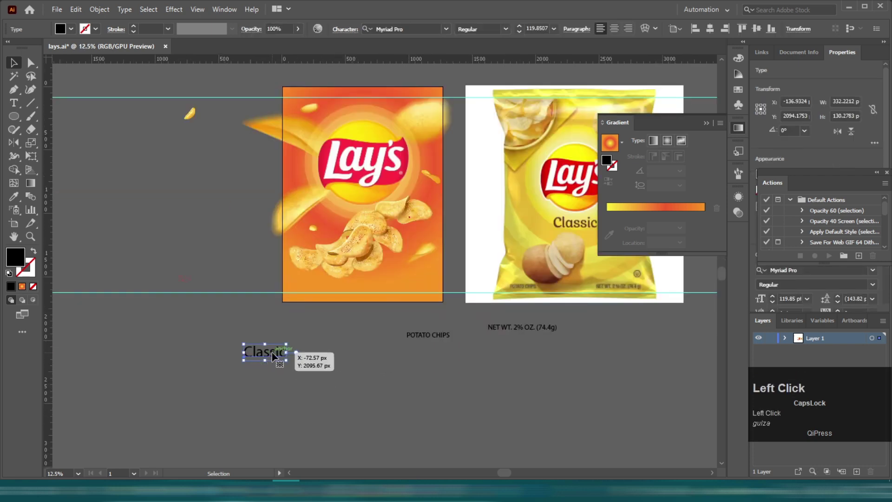
Browse the Character font list to preview 'Classic' in script typefaces like A Calling.
left_click(449, 35)
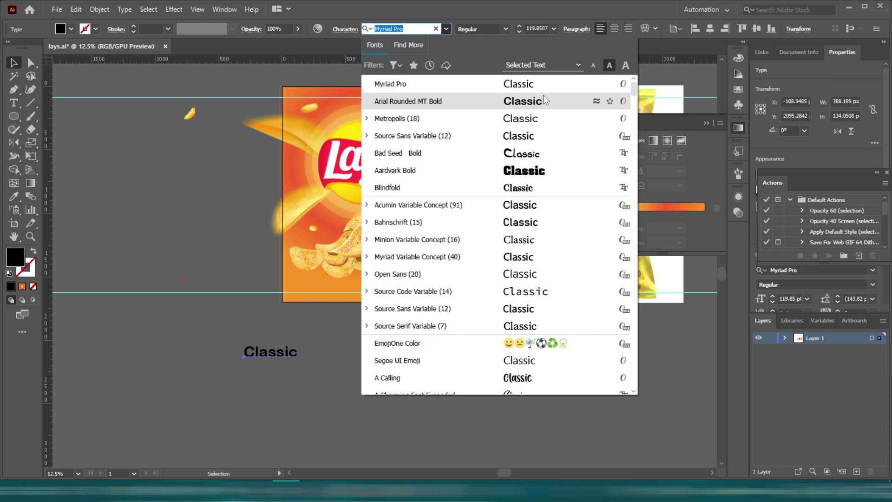
scroll("down", 3)
scroll("up", 3)
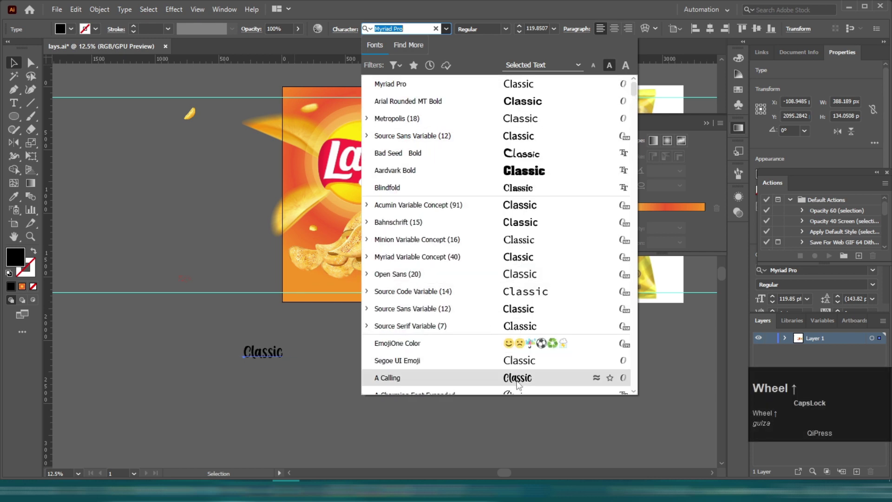
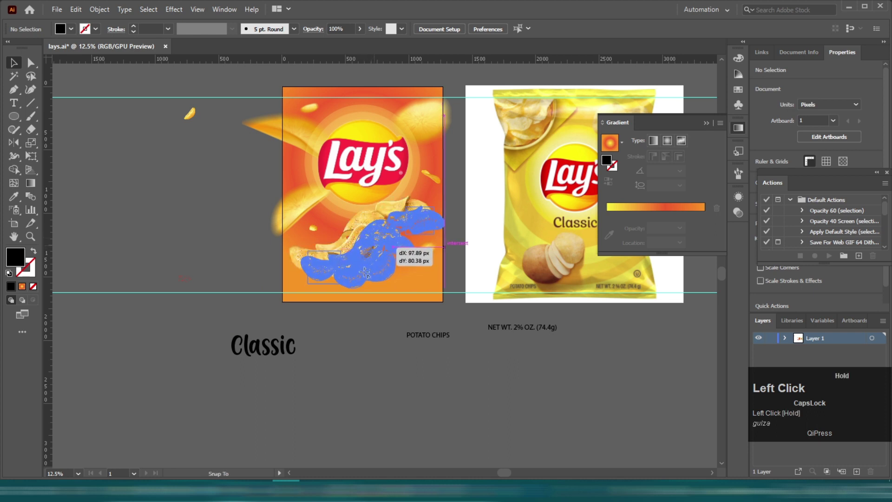
Move the Classic script onto the bag beneath the Lay's badge.
left_click_drag(317, 282, 320, 346)
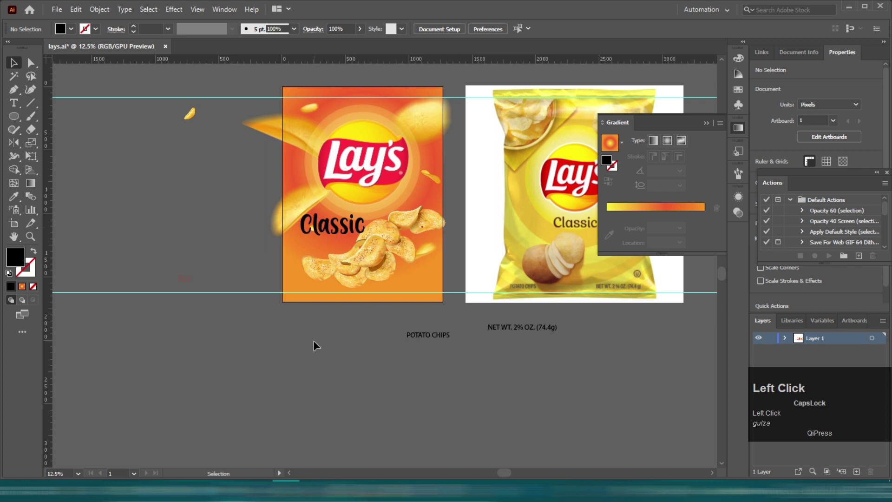
scroll("up", 3)
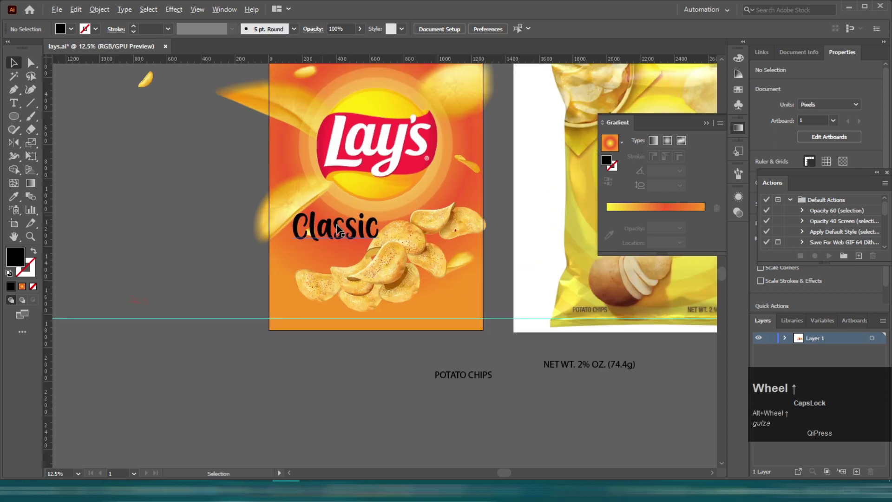
left_click_drag(343, 245, 275, 386)
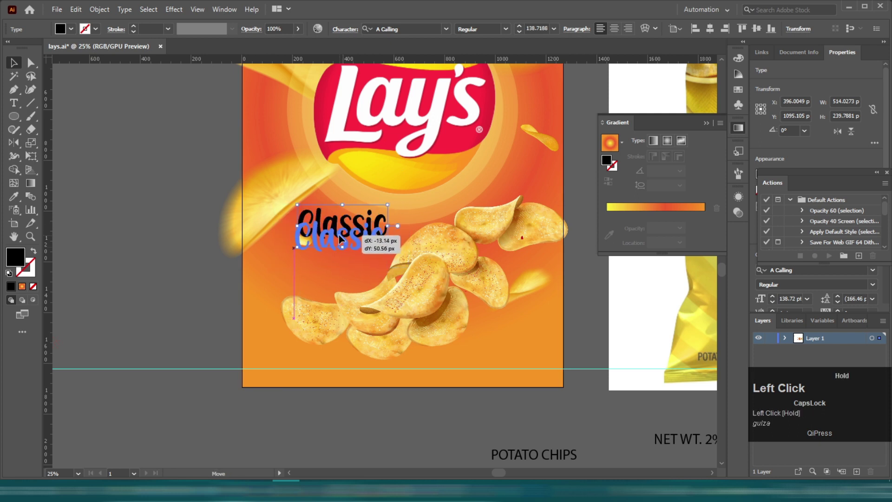
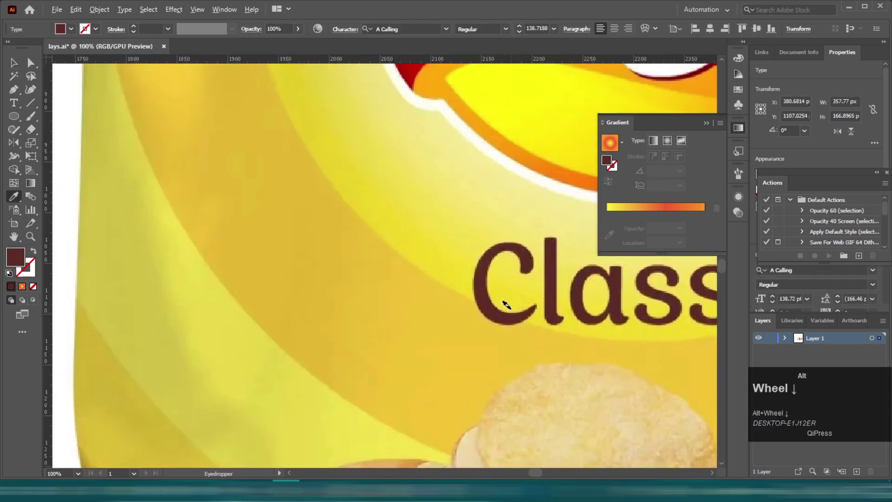
Reposition Classic lower and further left so it sits above the chips.
key("v")
scroll("down", 3)
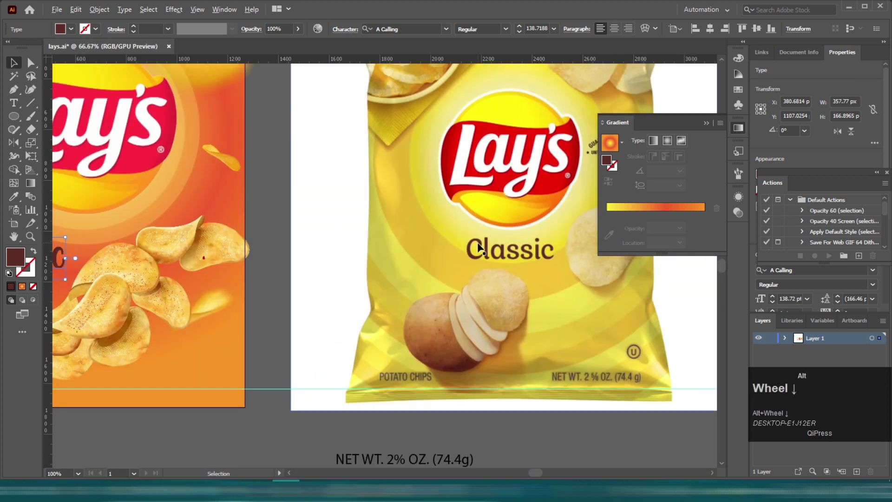
left_click(205, 375)
scroll("up", 3)
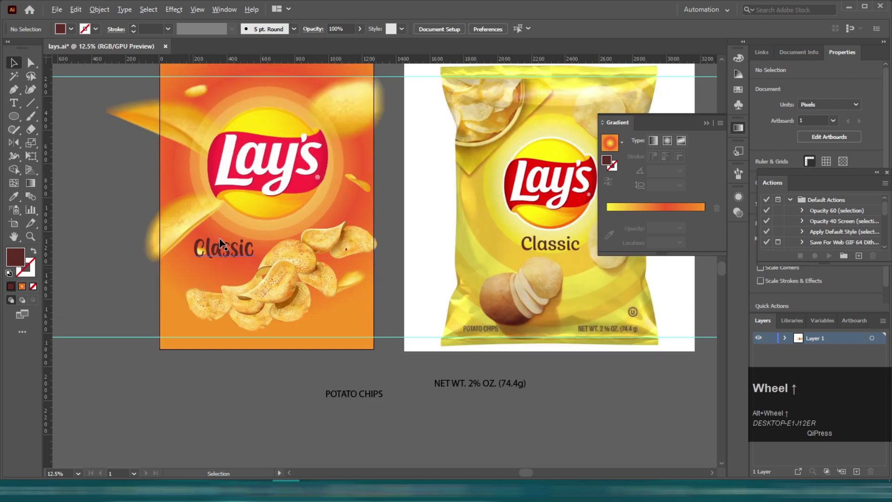
left_click_drag(236, 244, 226, 426)
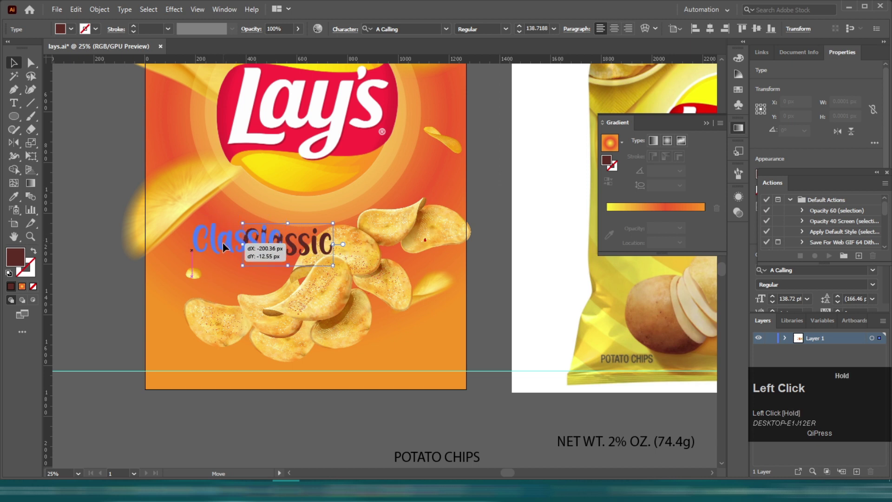
scroll("down", 3)
scroll("up", 3)
Place the POTATO CHIPS label at the bag's bottom-left corner.
left_click_drag(311, 350, 310, 277)
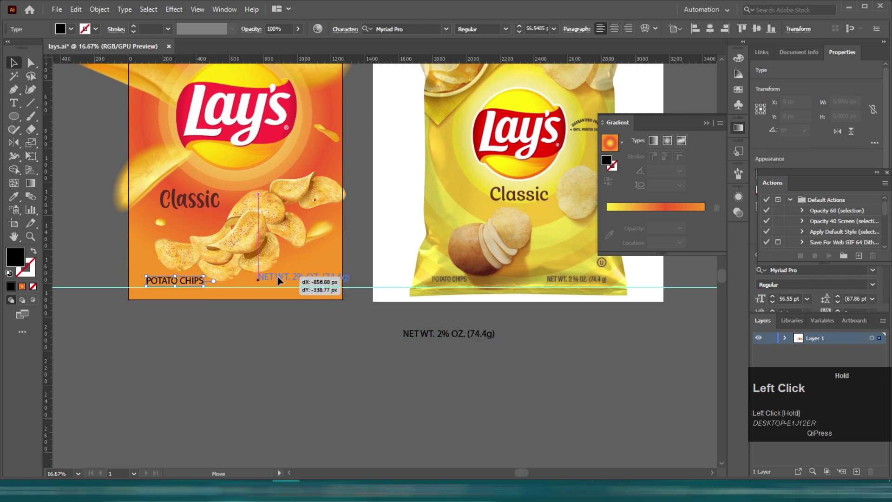
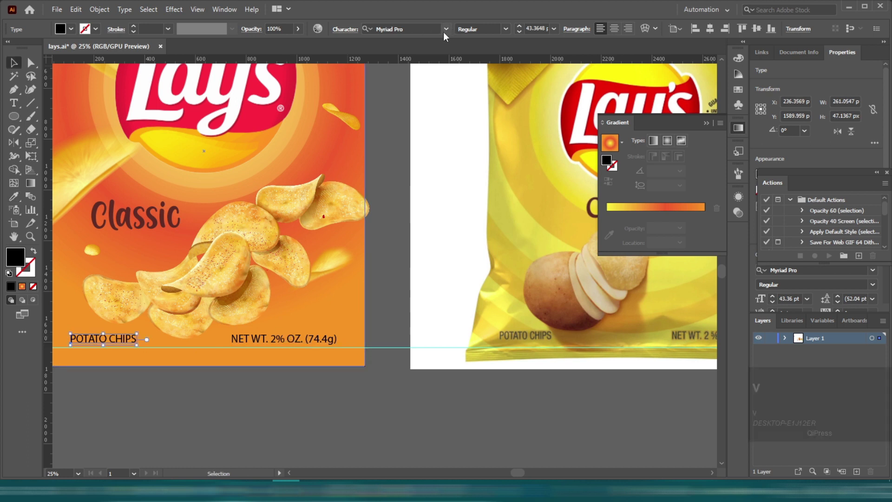
Select both bottom labels and set them in the Bahnschrift font.
key("v")
left_click(301, 344)
left_click(448, 33)
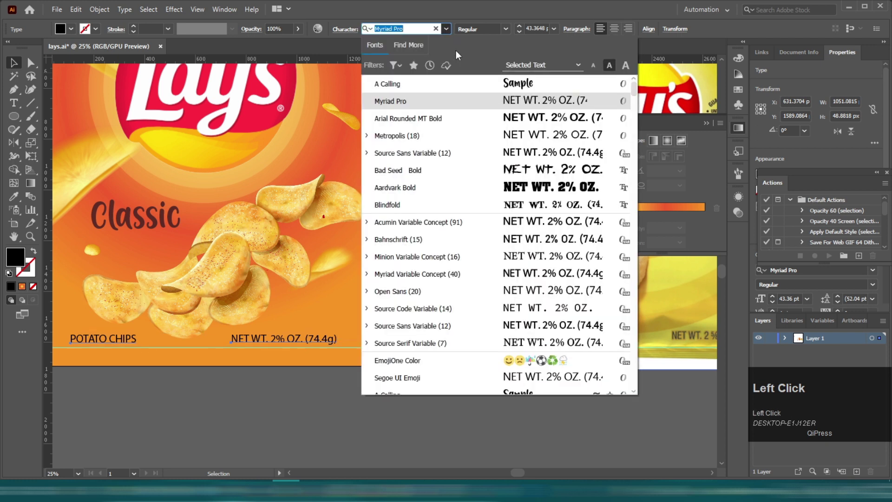
scroll("up", 3)
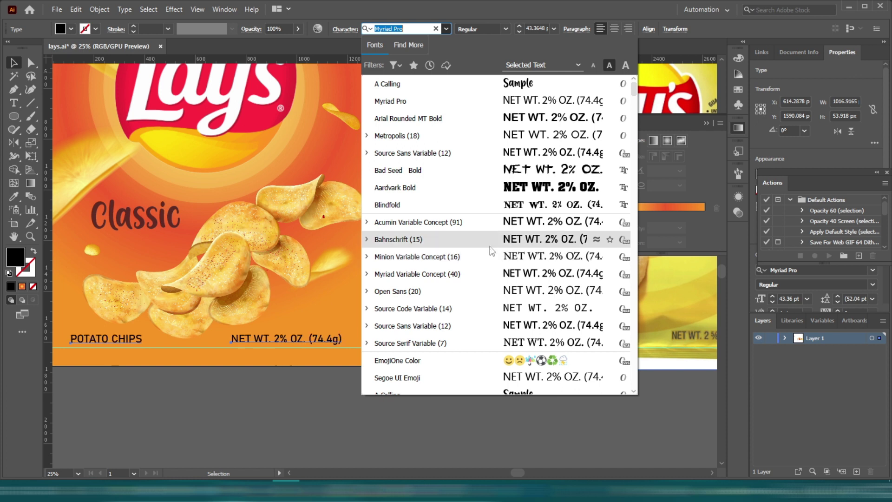
left_click(492, 244)
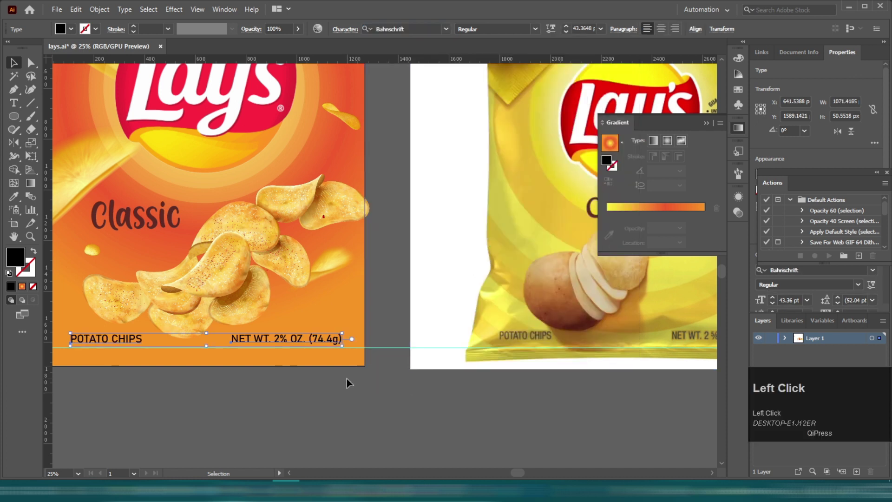
Nudge the labels slightly left and view the finished bag design.
key("Left")
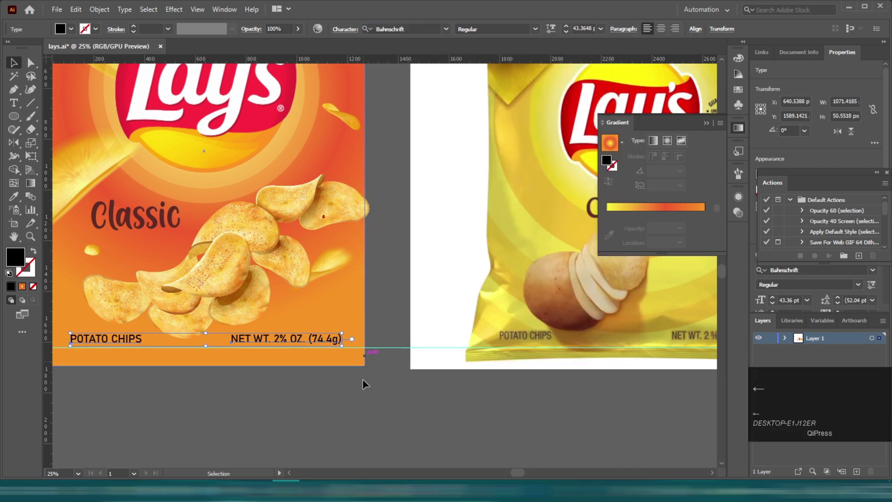
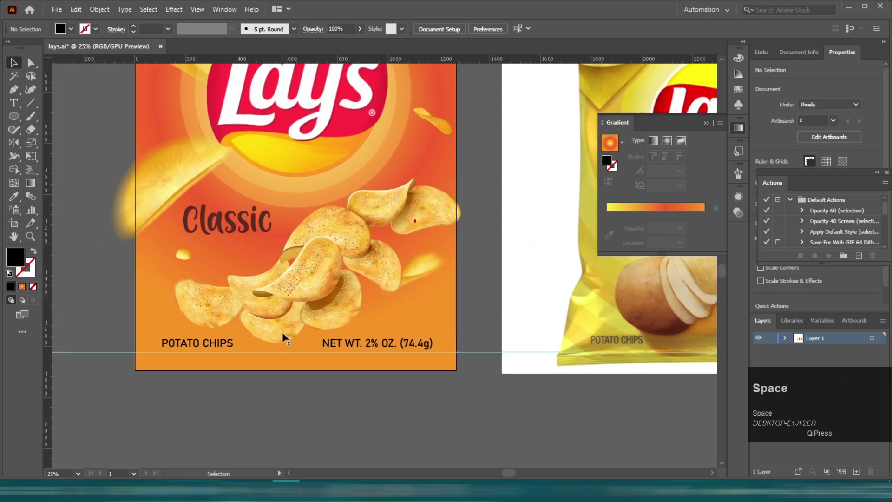
scroll("down", 3)
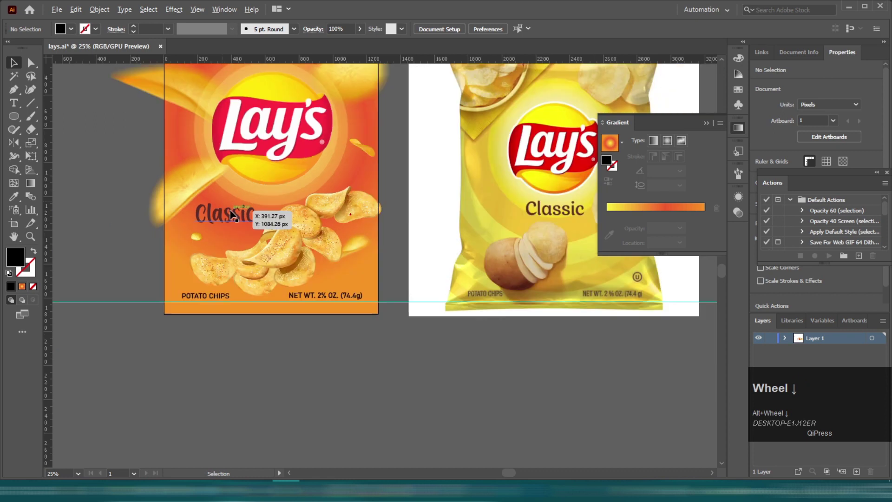
scroll("up", 3)
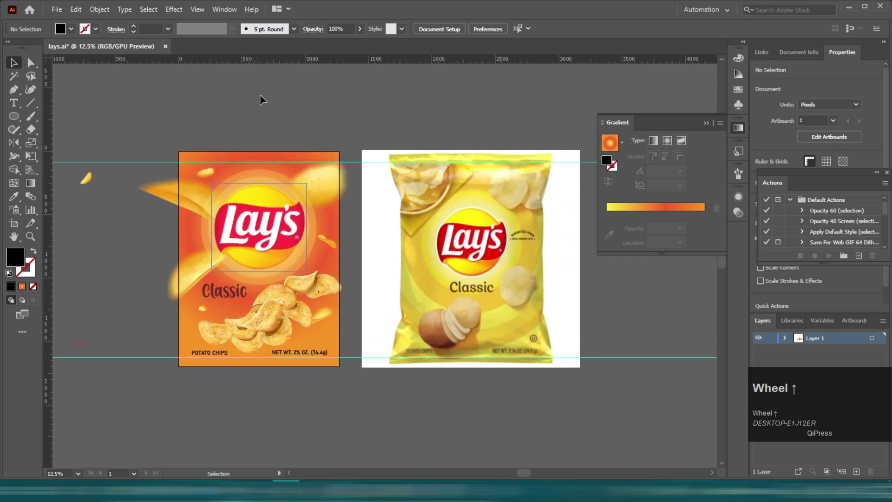
left_click(272, 88)
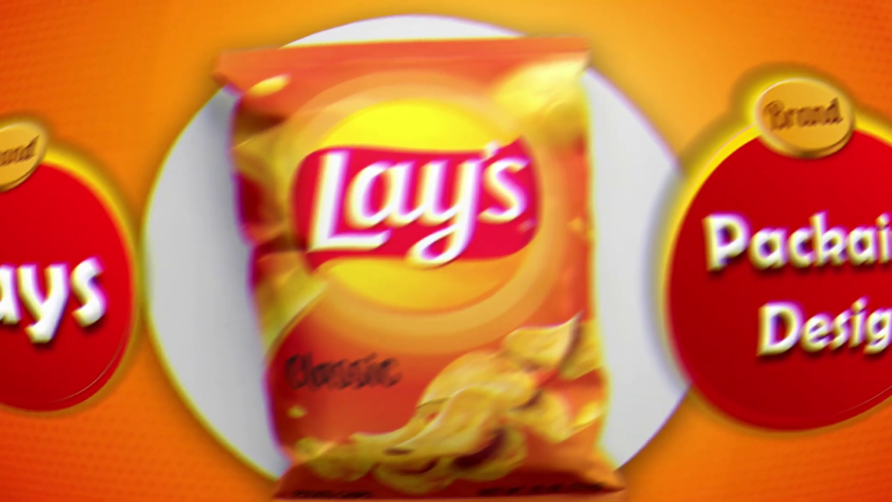